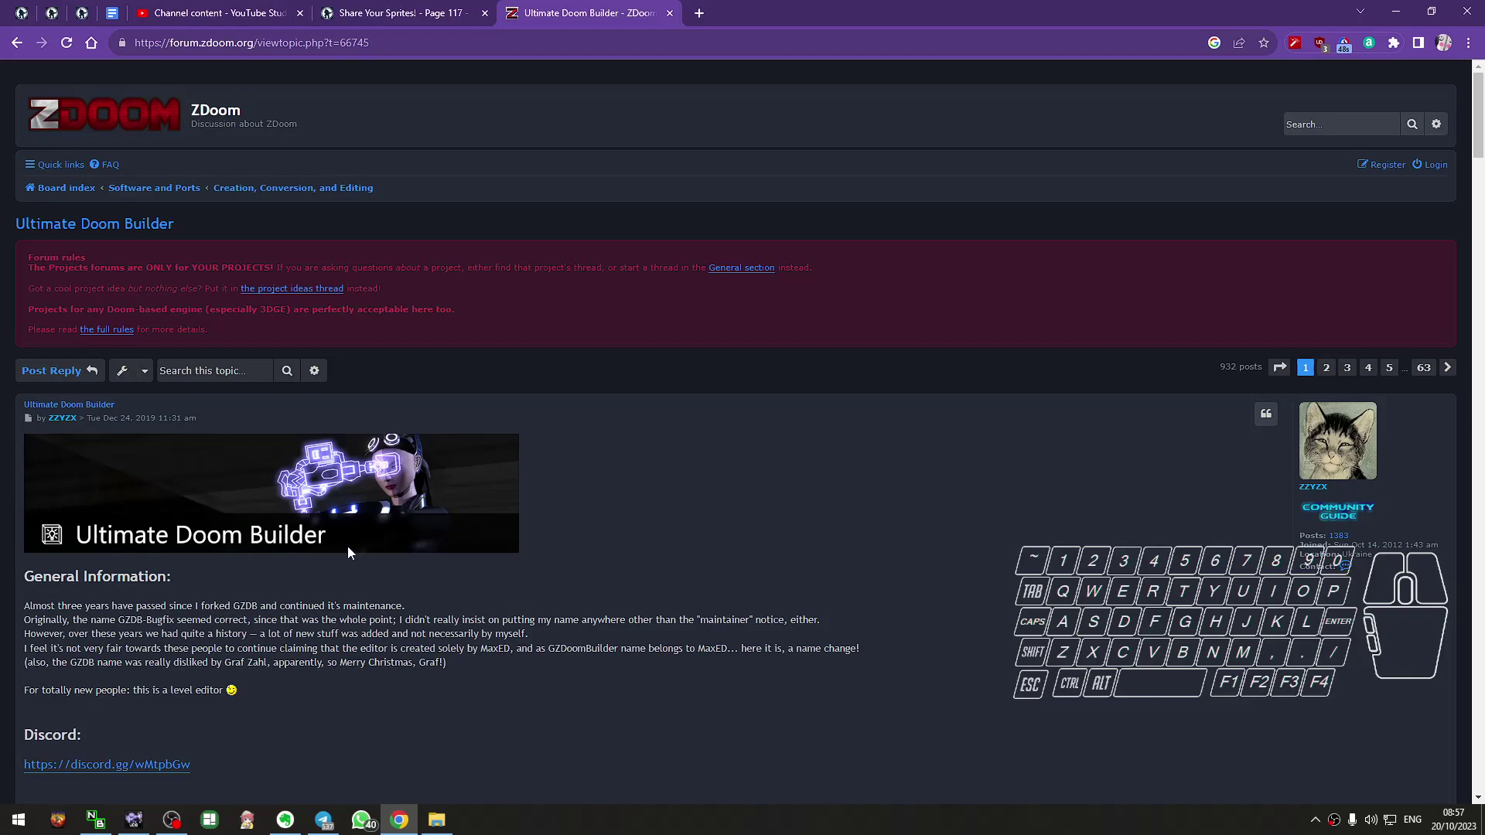
# Scroll to the Get UDB section and open the Latest binaries link in a new tab.
pyautogui.scroll(-3)
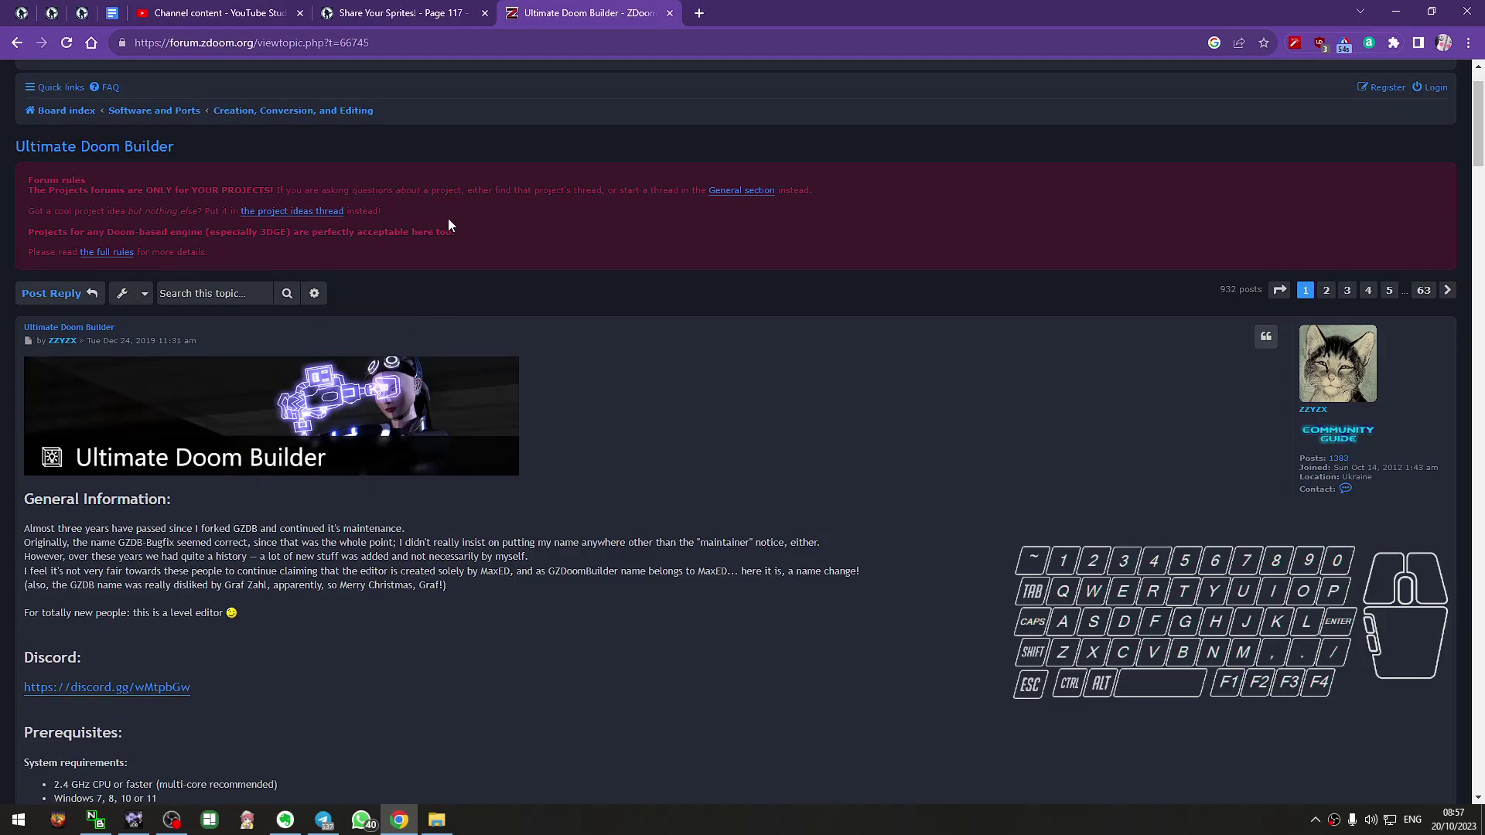
pyautogui.scroll(3)
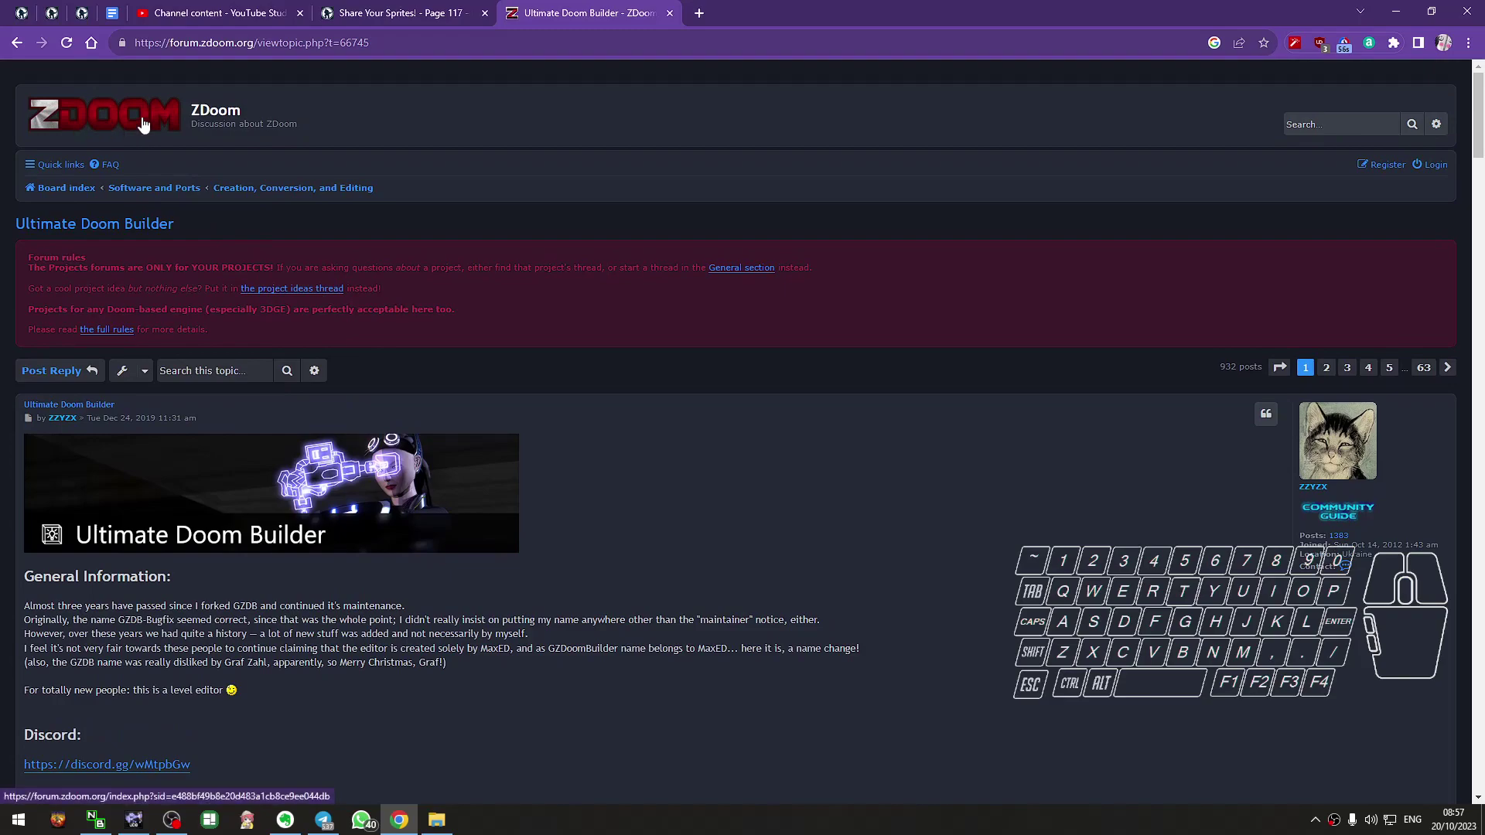
pyautogui.scroll(-3)
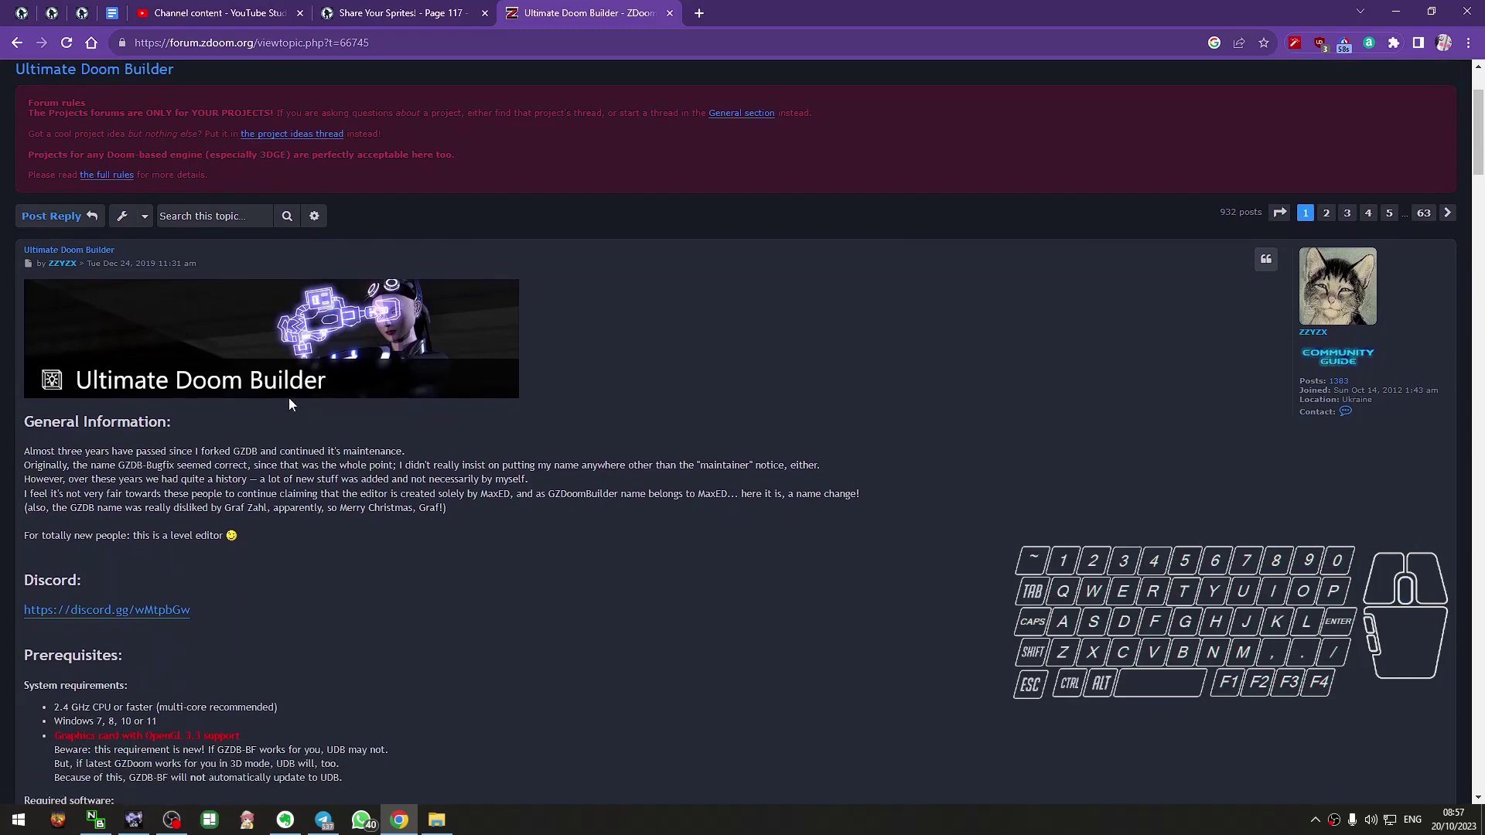
pyautogui.scroll(-3)
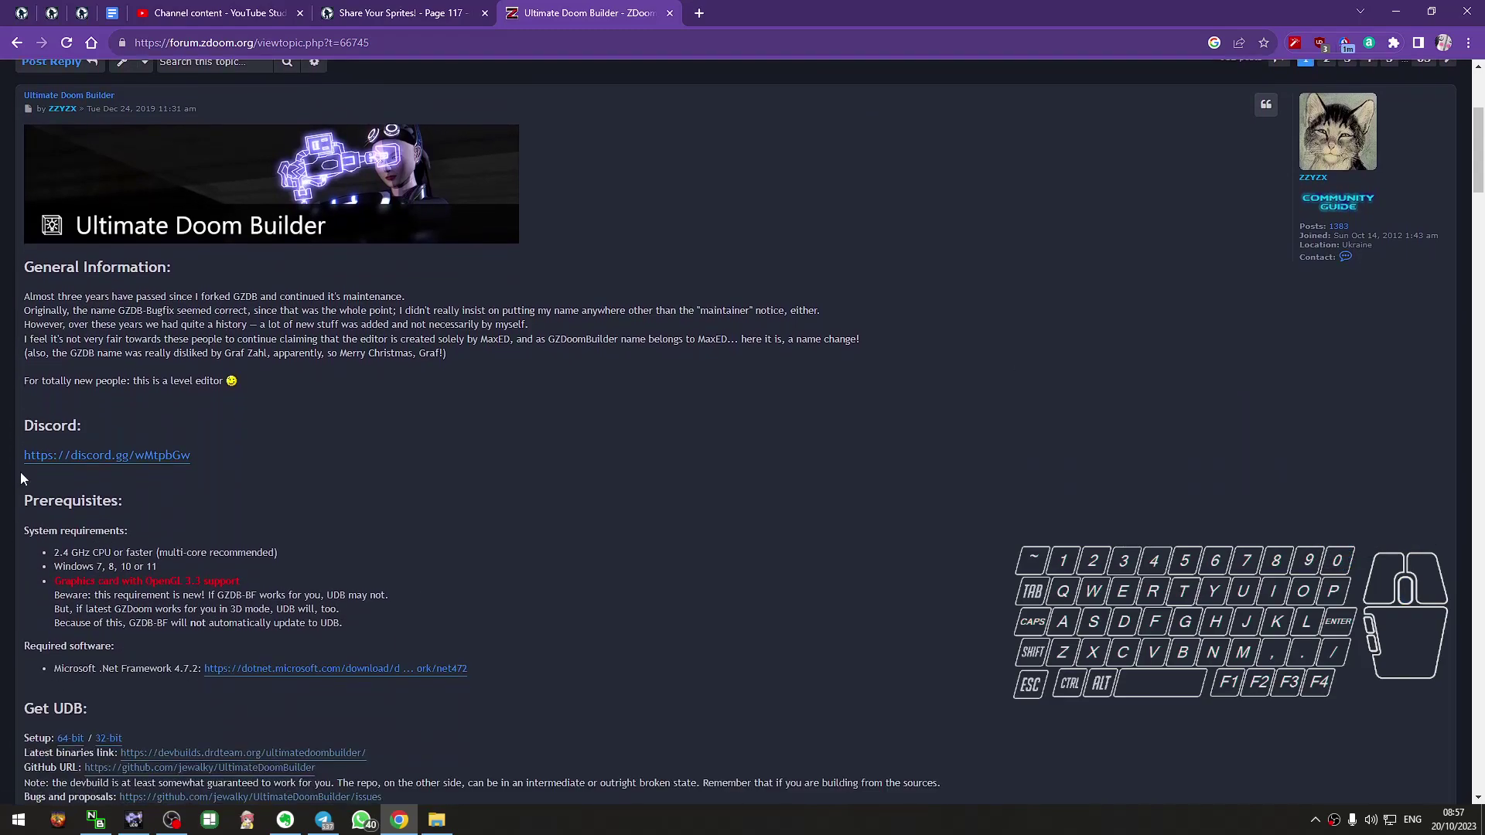
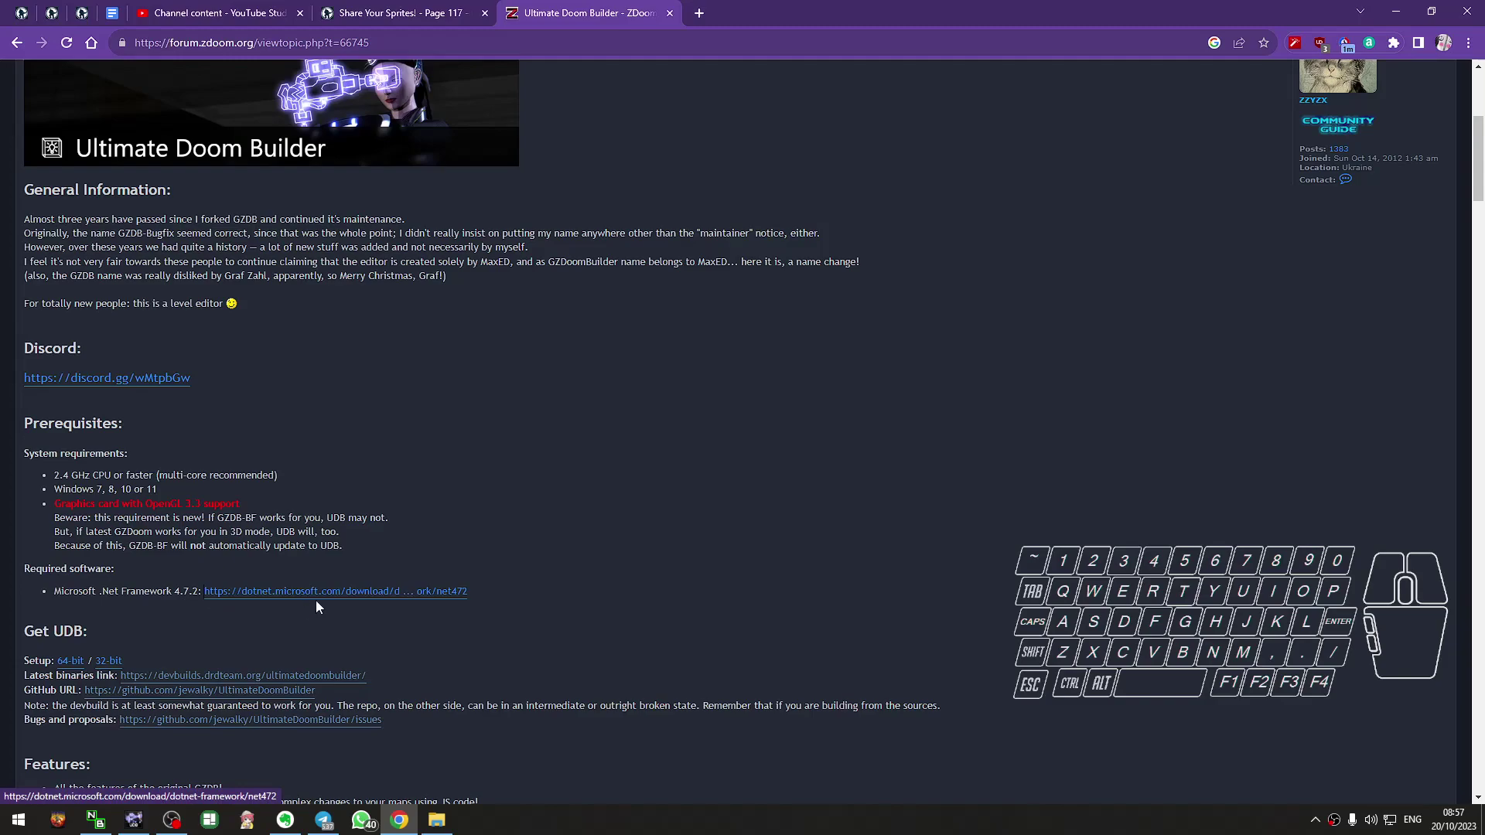
pyautogui.scroll(-3)
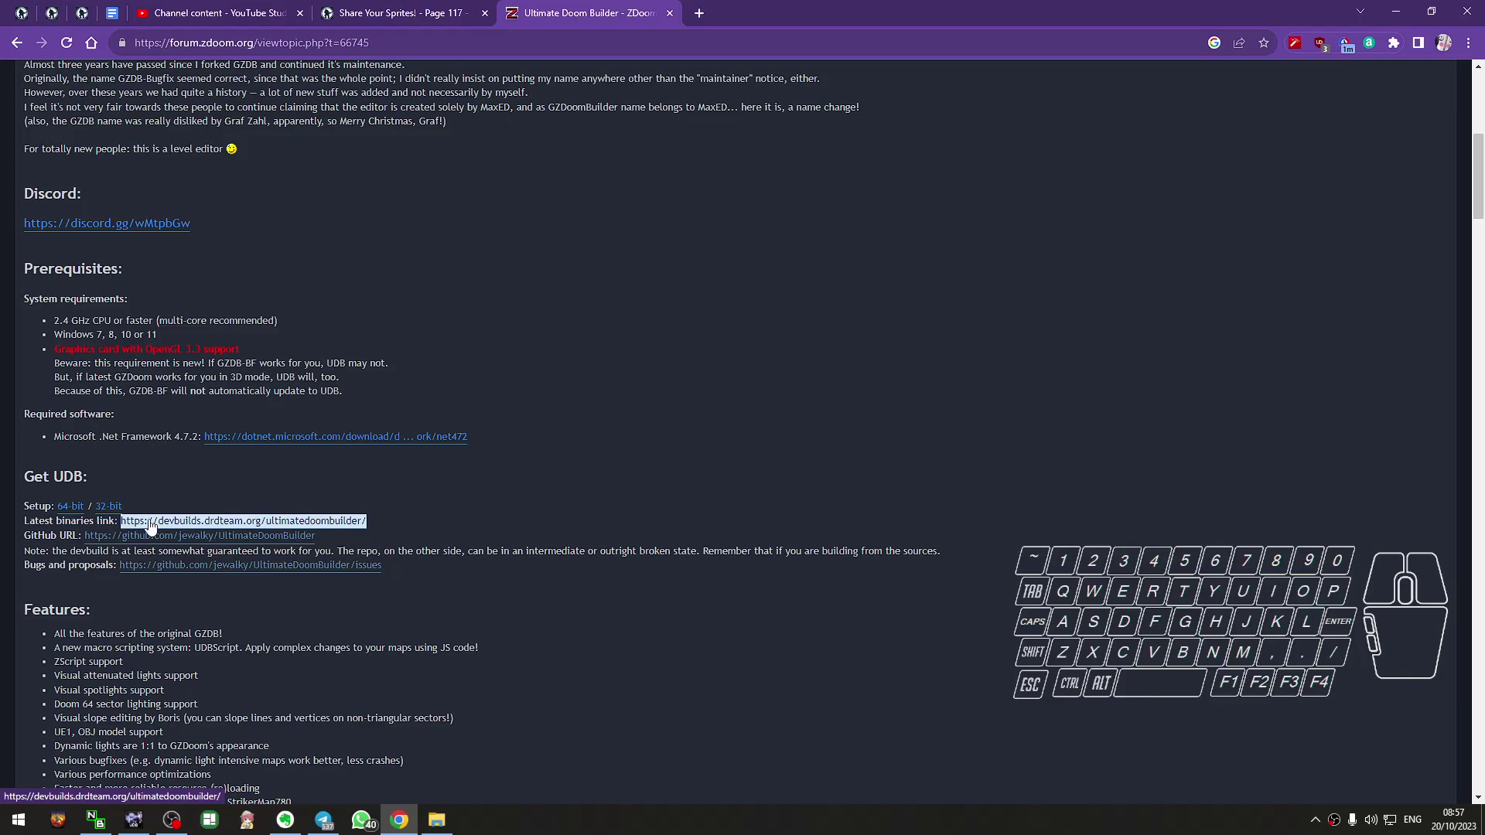
pyautogui.middleClick(142, 527)
pyautogui.middleClick(565, 91)
# Switch between the forum thread and the DRD Team development builds listing tabs.
pyautogui.click(741, 6)
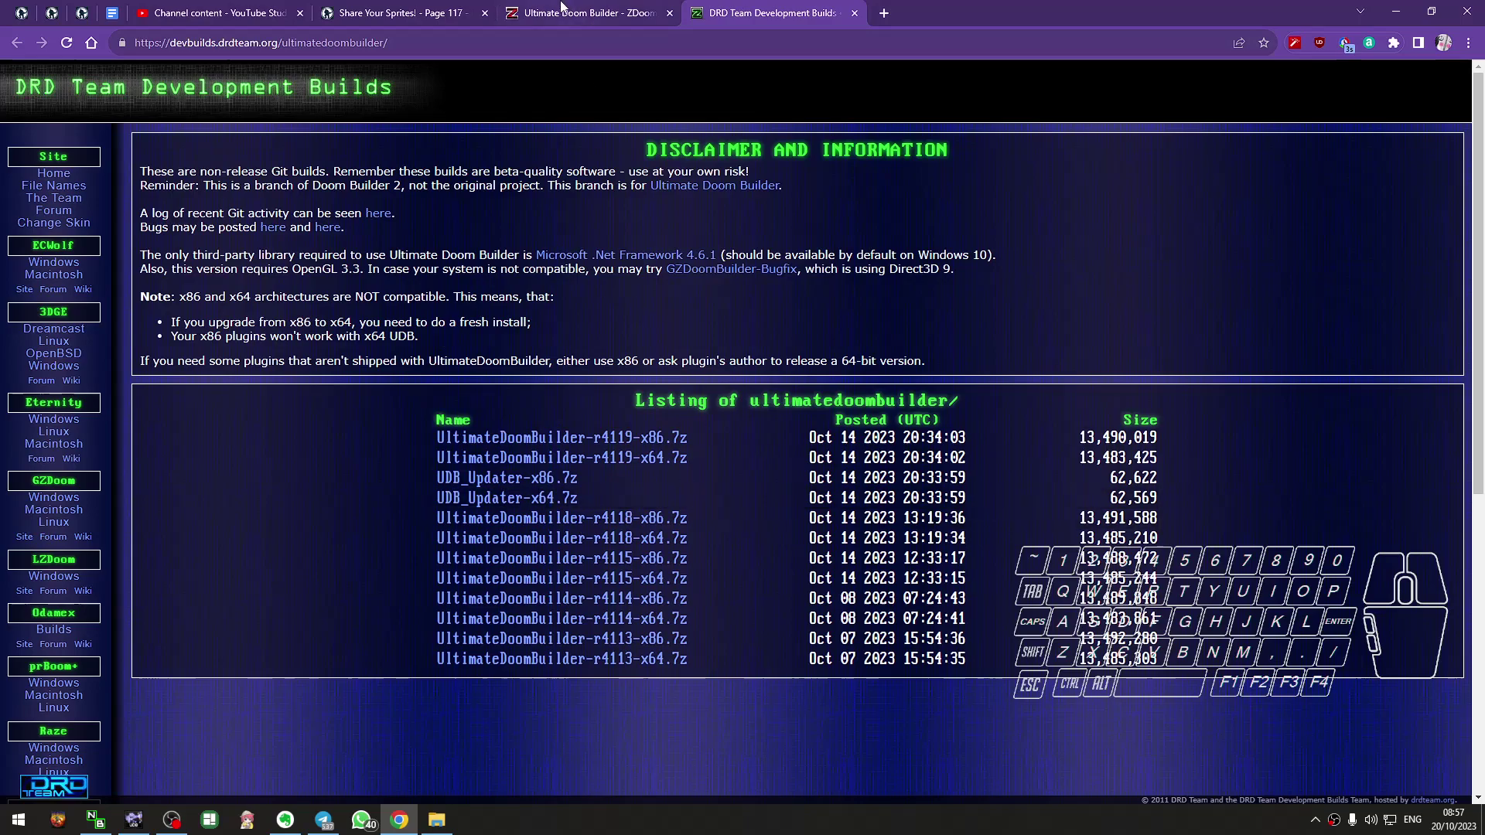
pyautogui.click(563, 6)
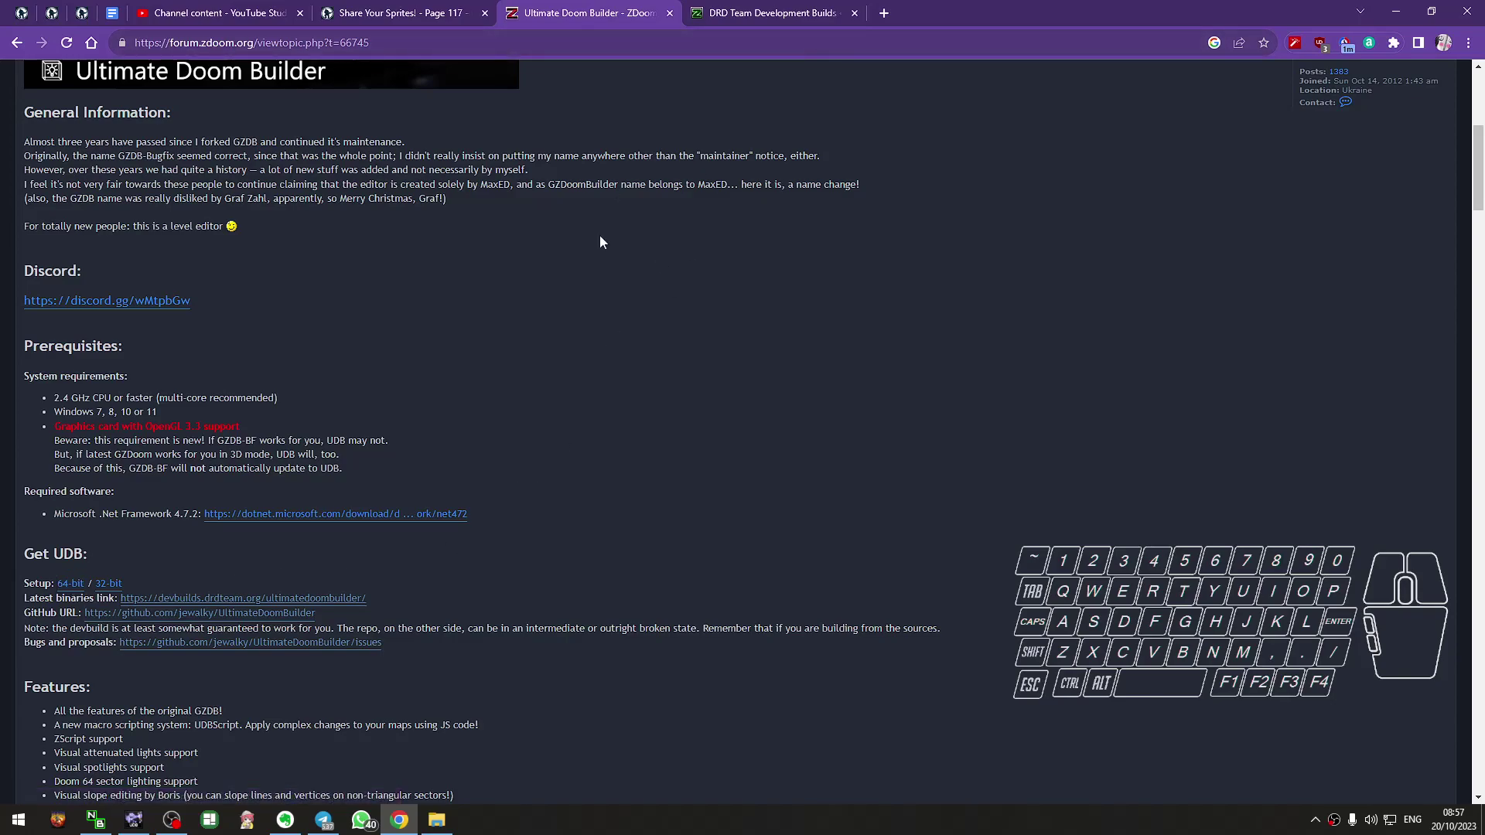
pyautogui.click(765, 9)
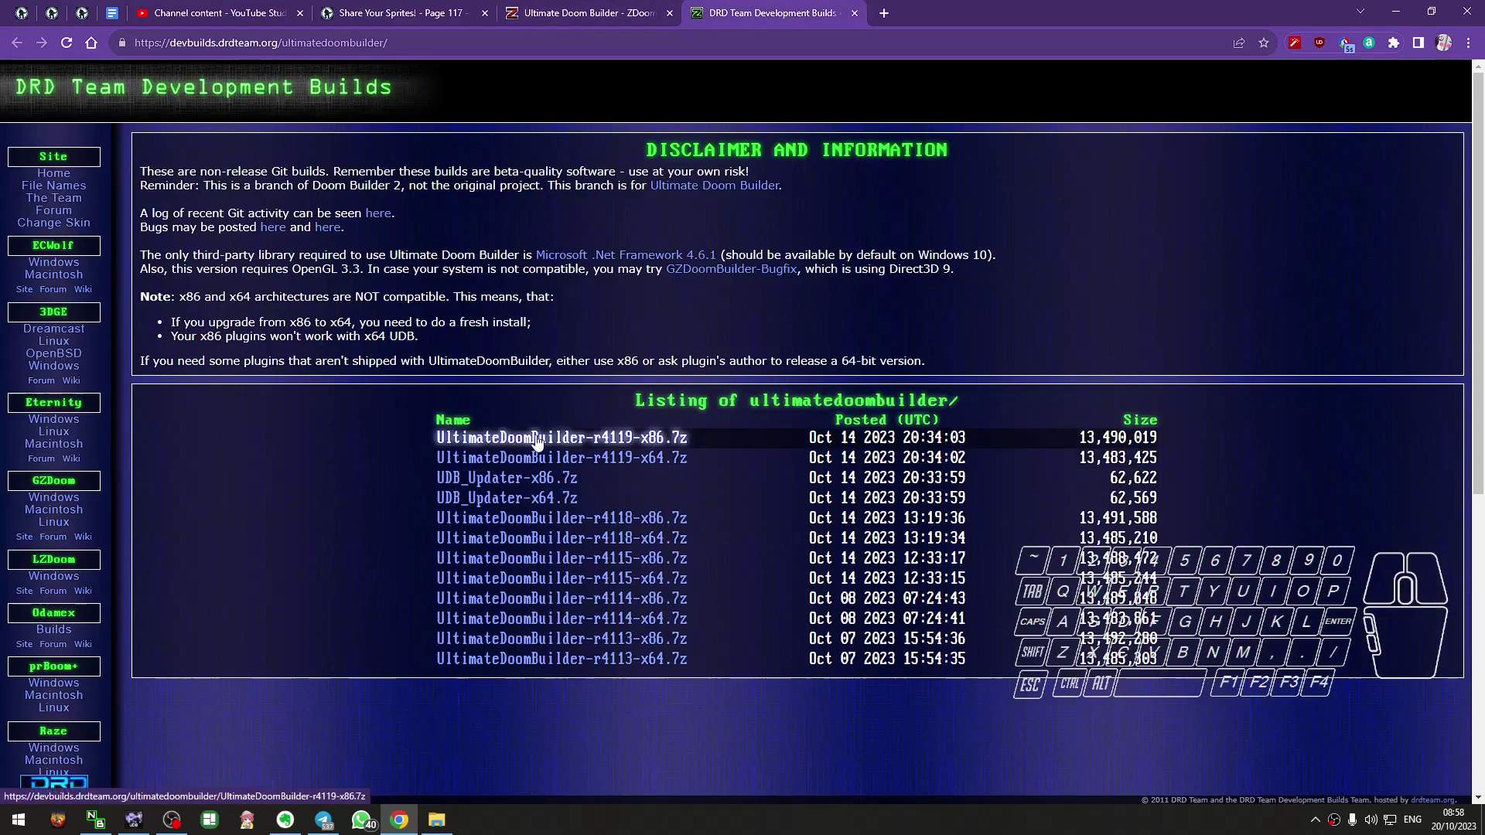
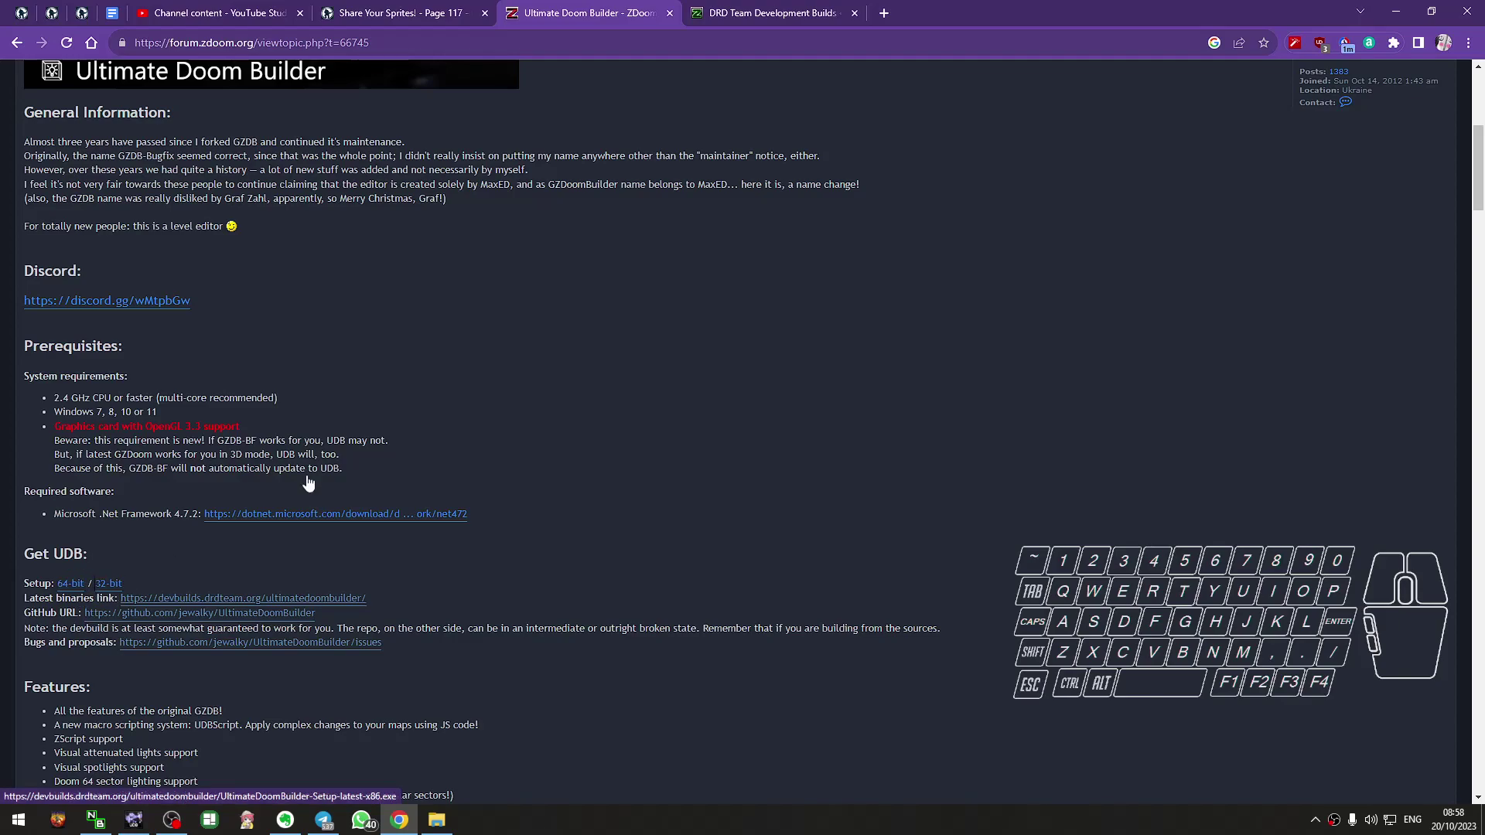
pyautogui.click(720, 6)
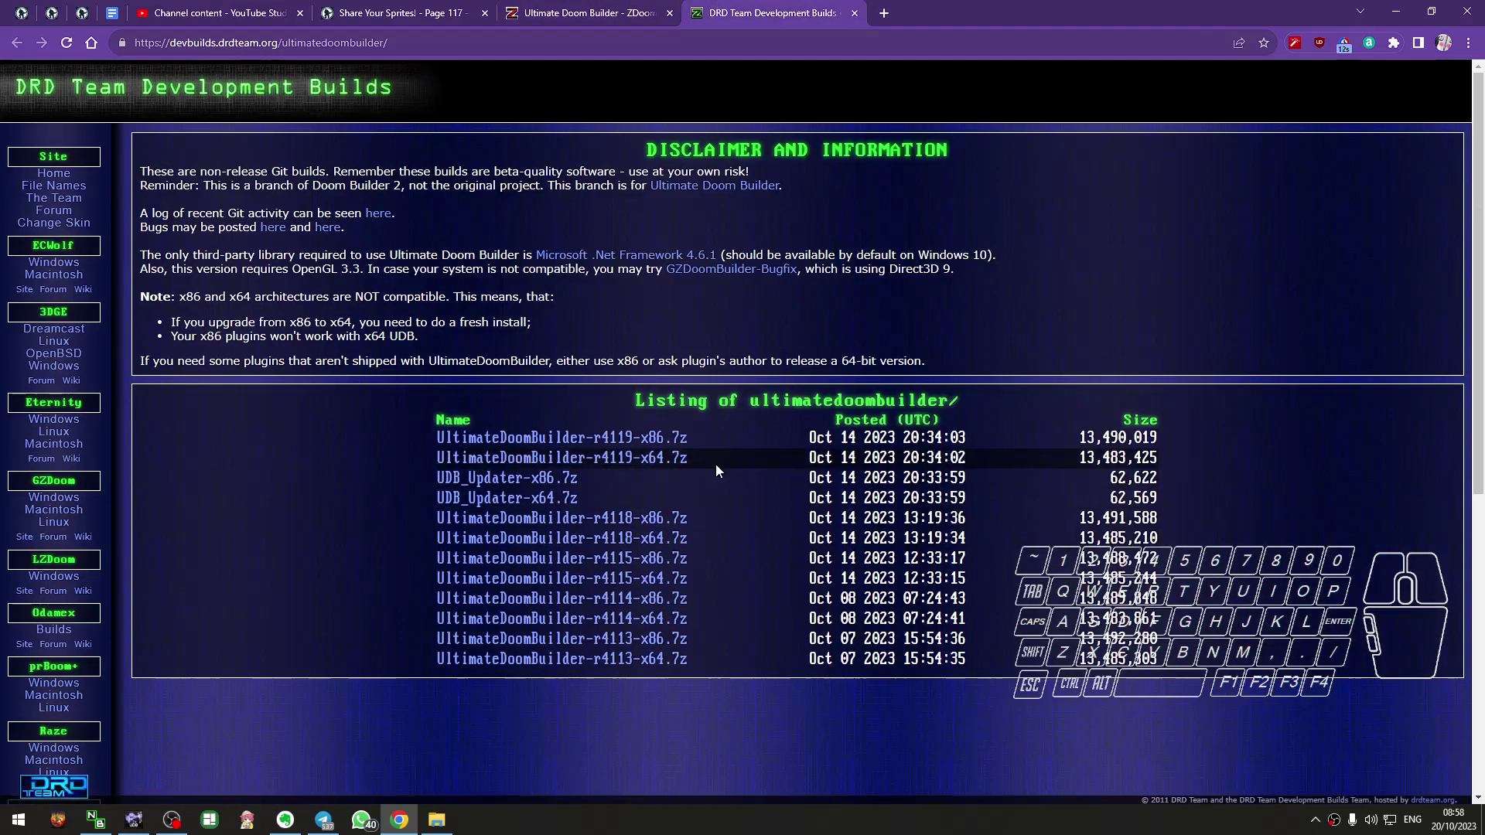
# Download UltimateDoomBuilder-r4119-x64.7z and show Chrome's current downloads list.
pyautogui.moveTo(709, 469); pyautogui.dragTo(442, 458)
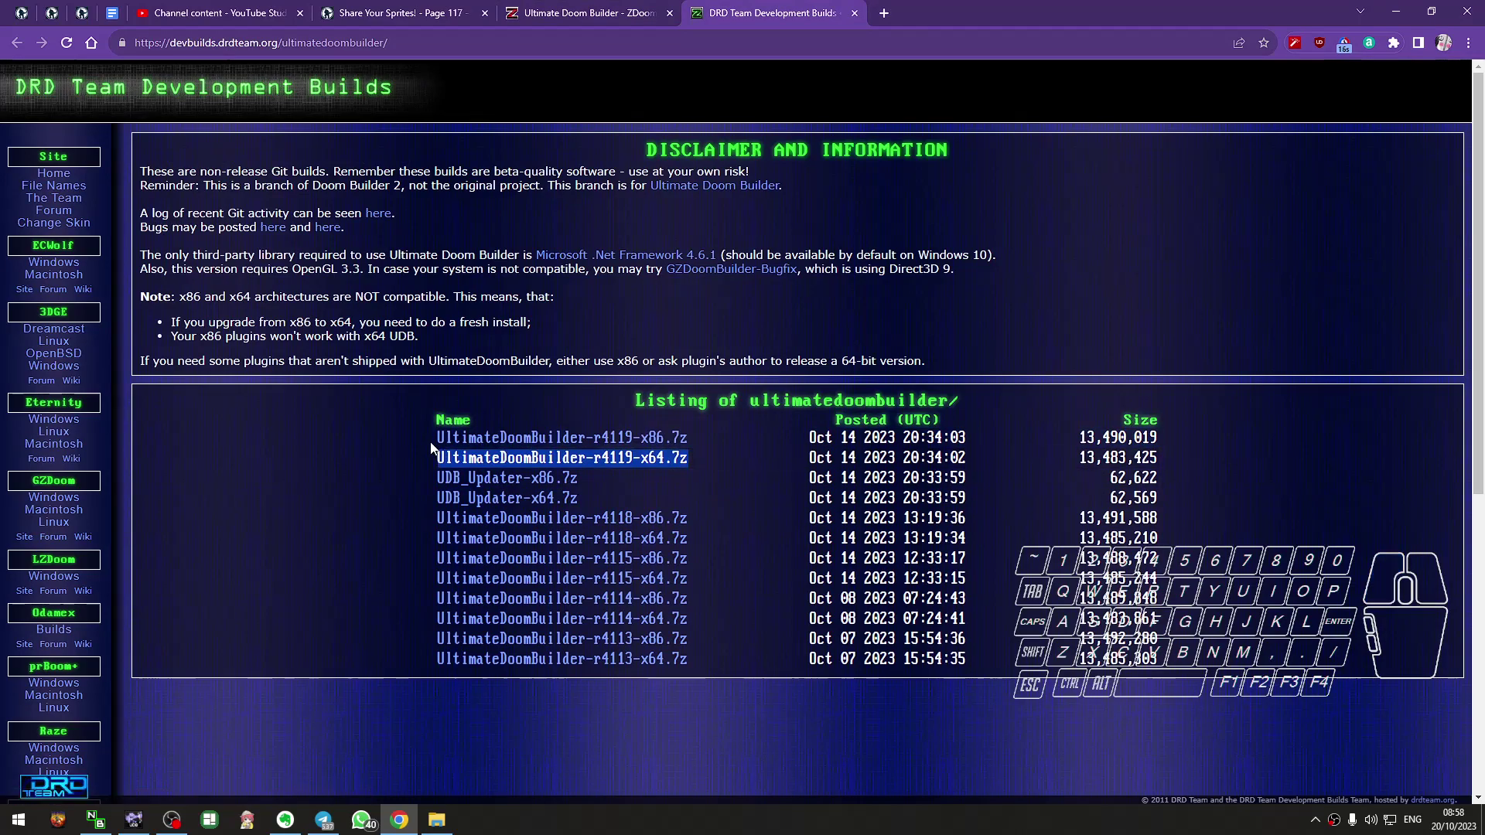
pyautogui.moveTo(431, 444); pyautogui.dragTo(703, 444)
pyautogui.click(336, 503)
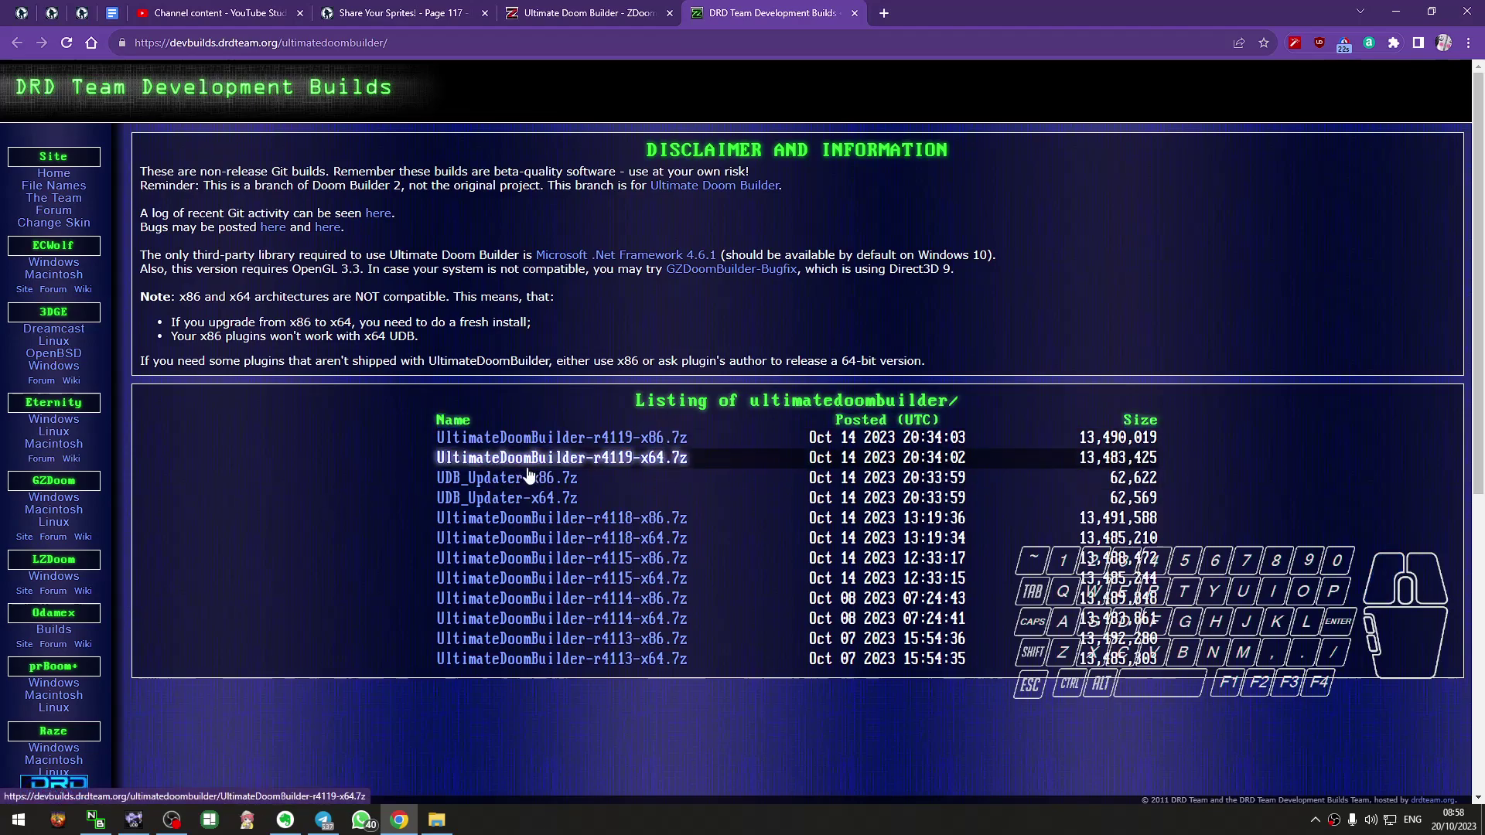
pyautogui.click(585, 465)
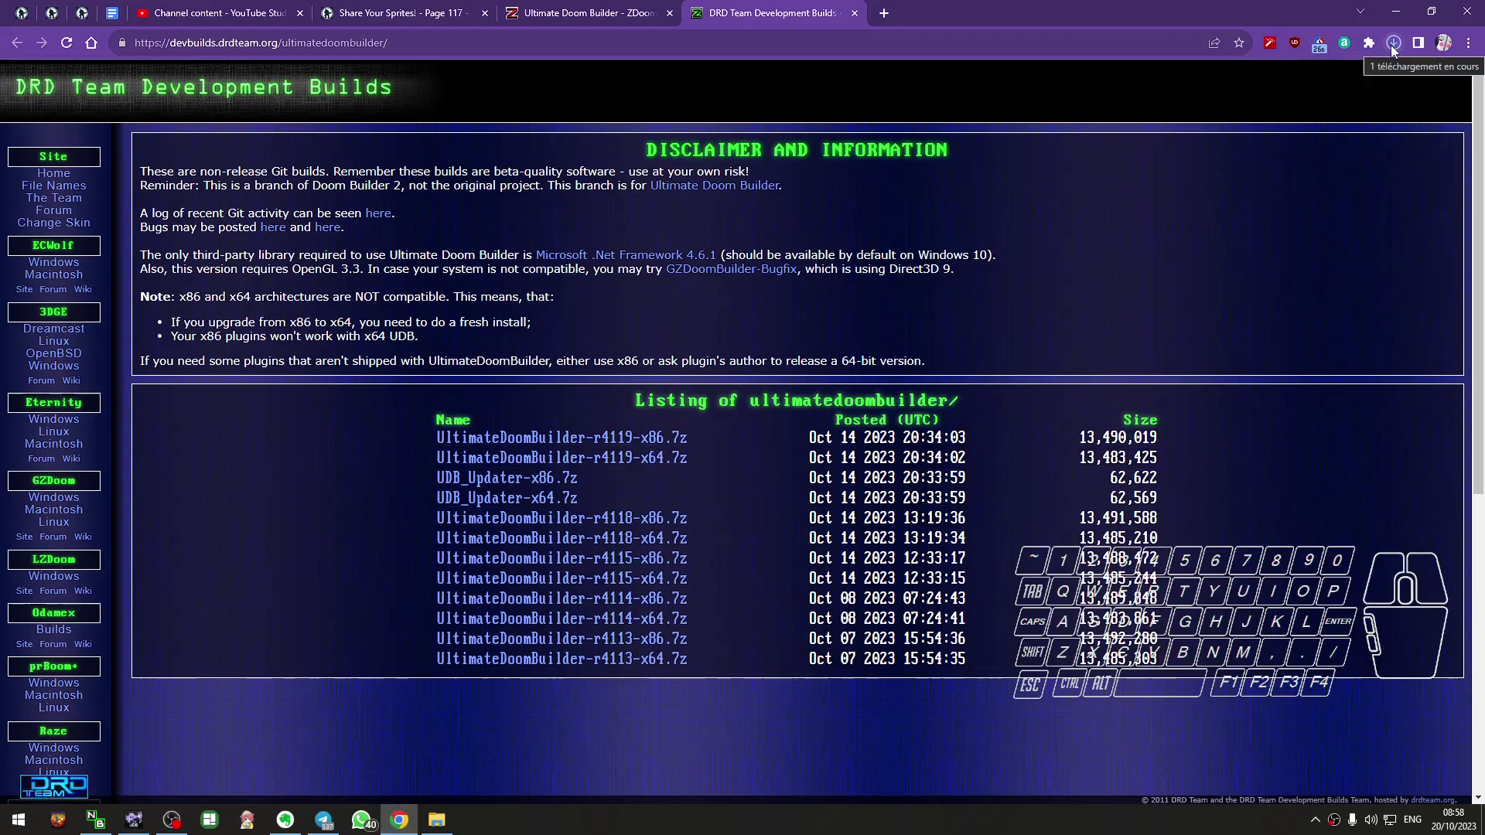
pyautogui.click(1396, 51)
# Open the downloaded r4119 x64 archive in 7-Zip and select all 29 entries.
pyautogui.click(1367, 110)
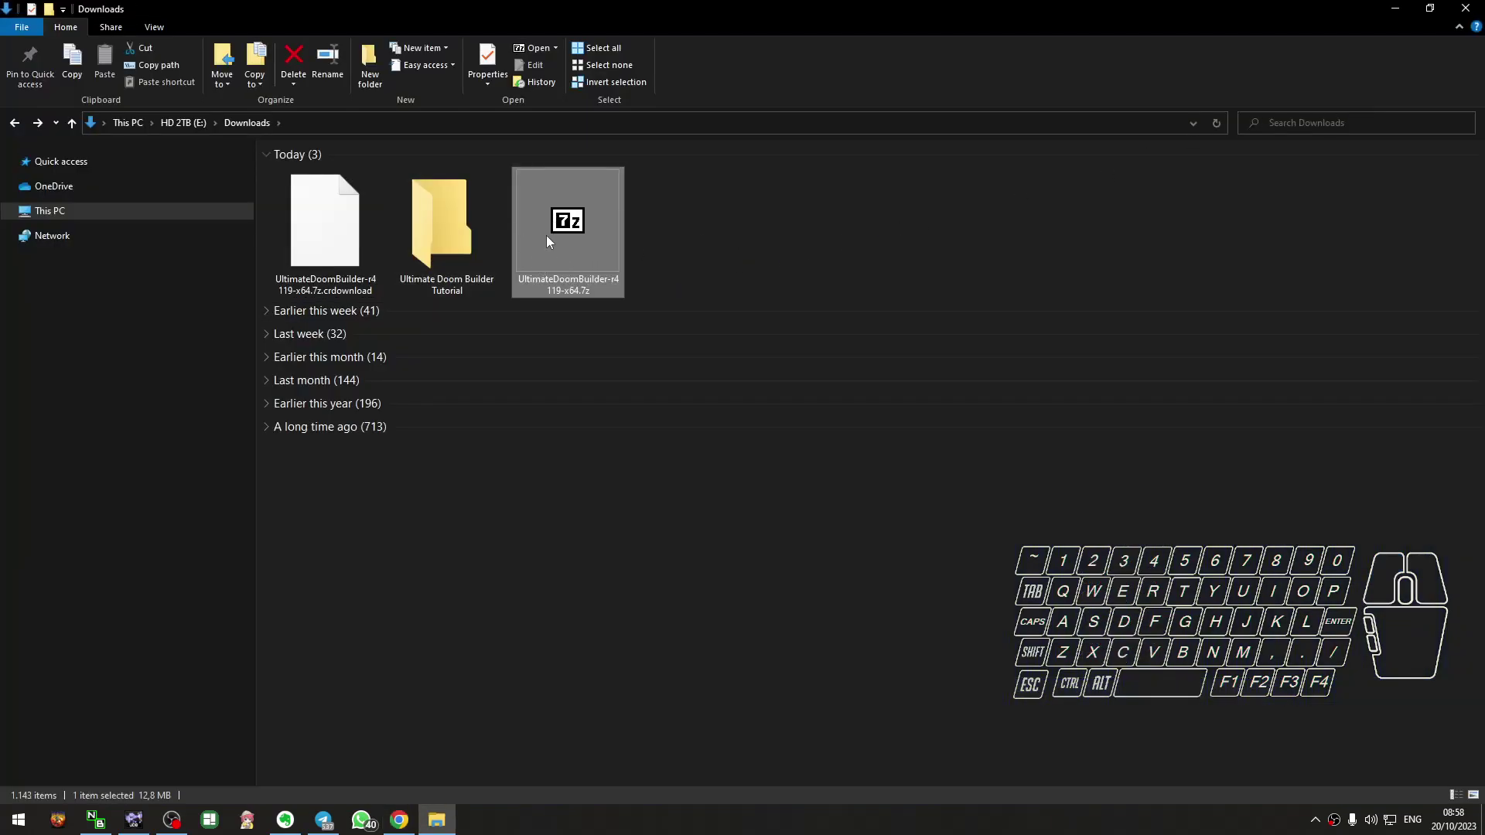
pyautogui.doubleClick(553, 240)
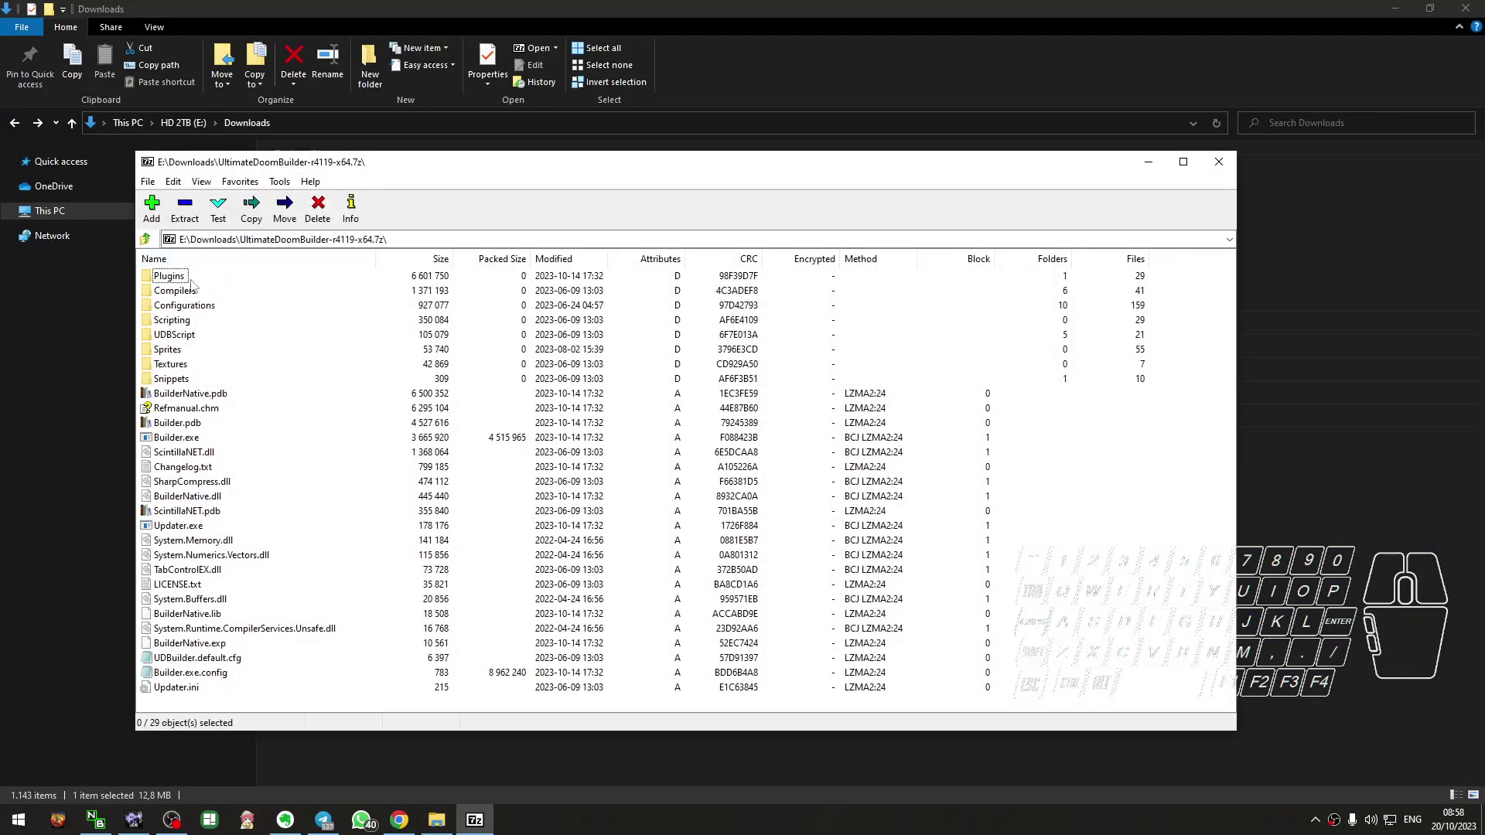
pyautogui.click(190, 283)
pyautogui.scroll(-3)
pyautogui.scroll(3)
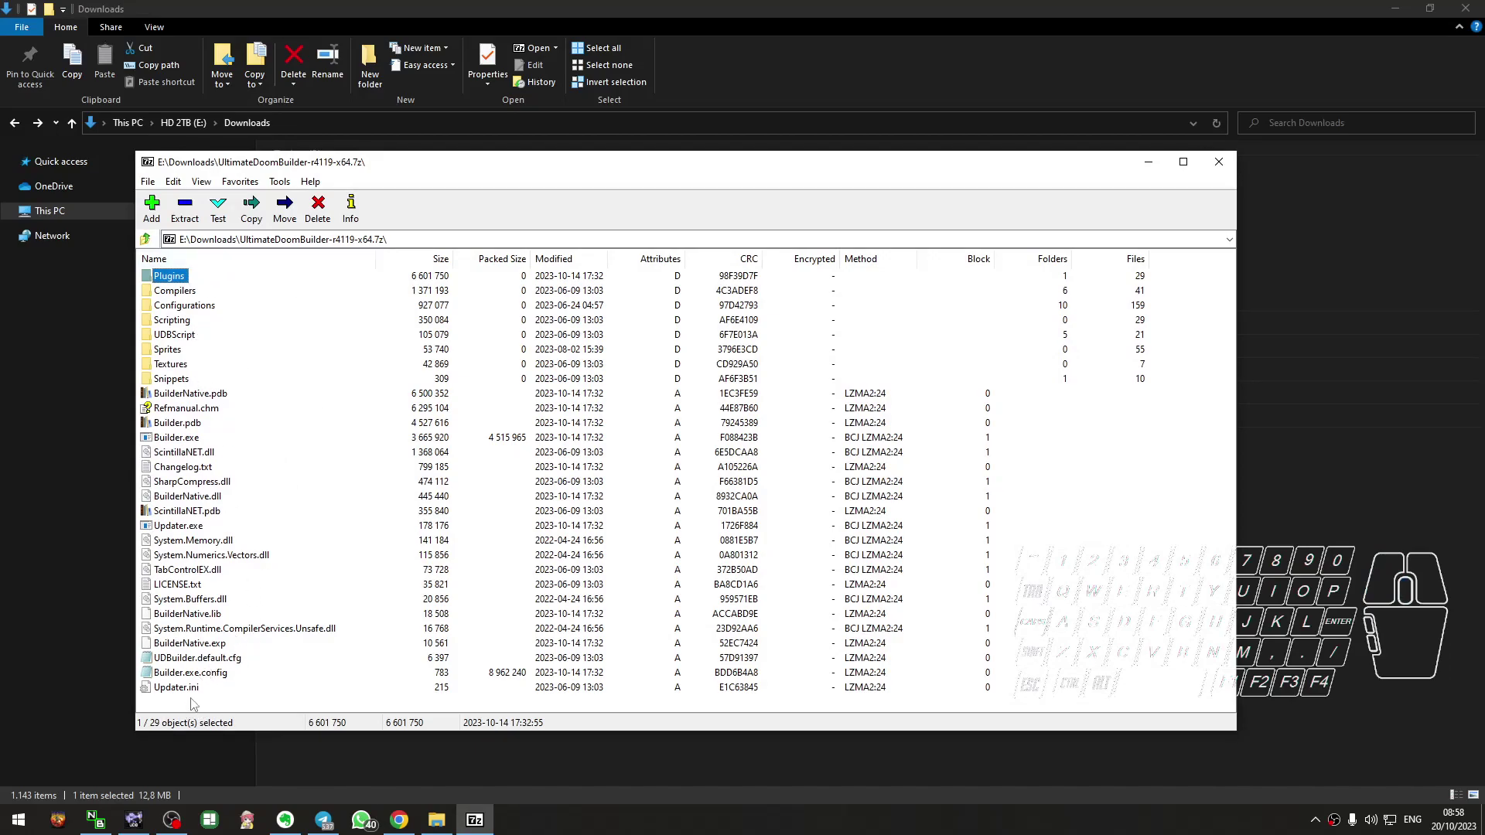
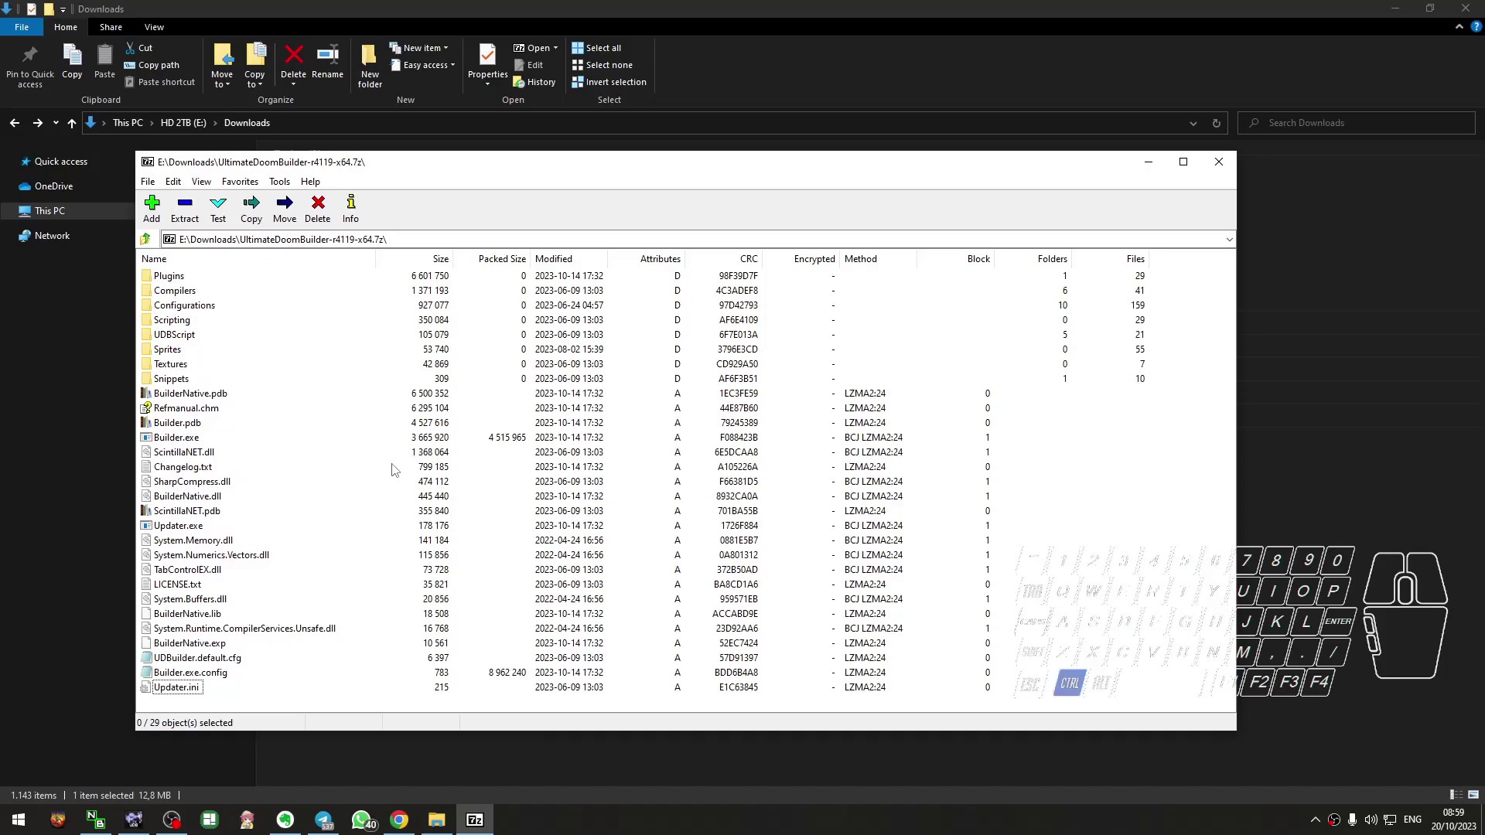
pyautogui.press('ctrl+a')
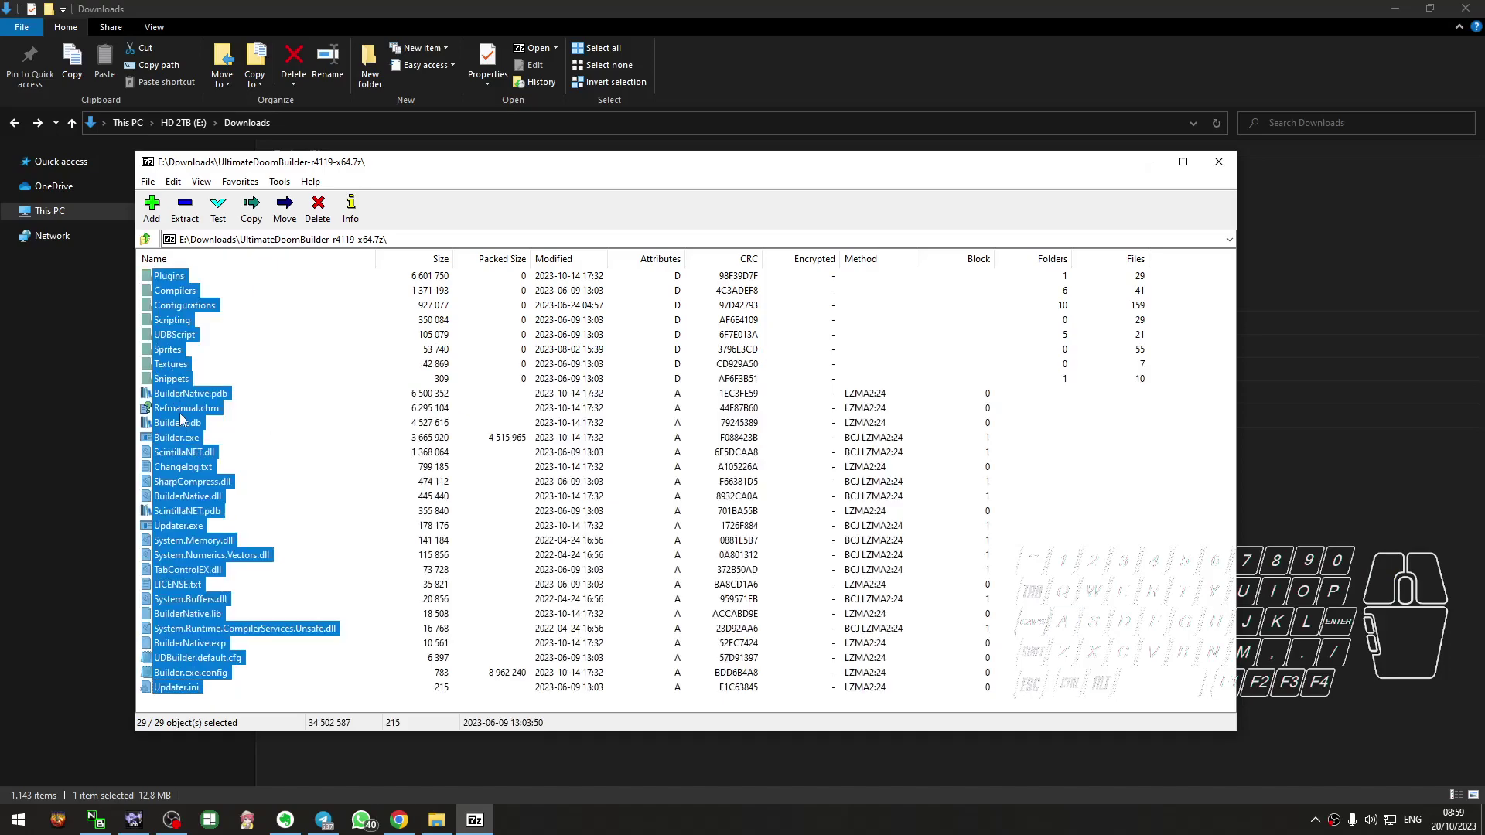
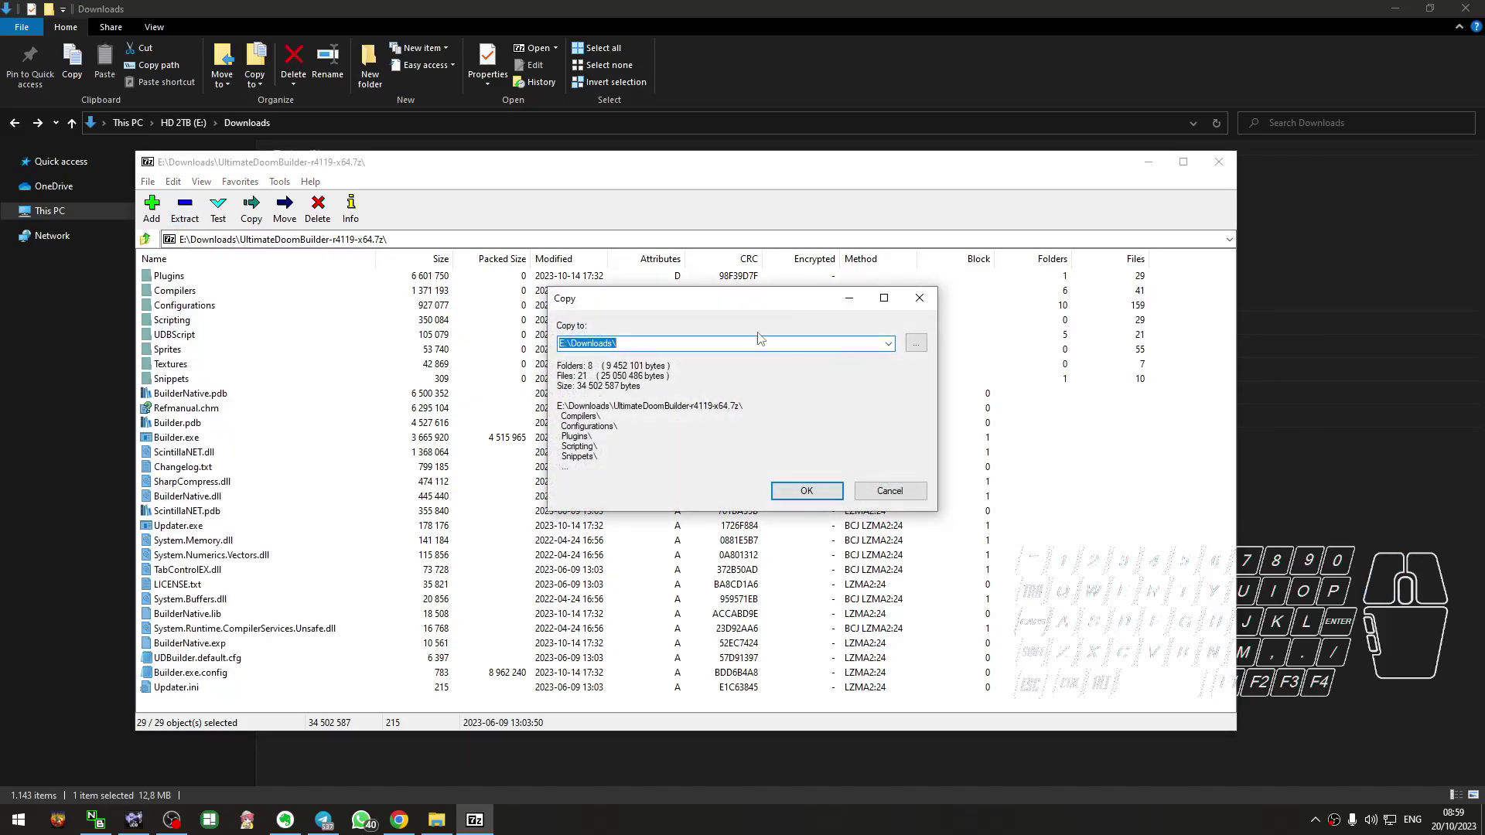
# Extract everything to E:\Downloads\Ultimate Doom Builder Tutorial.
pyautogui.click(1374, 328)
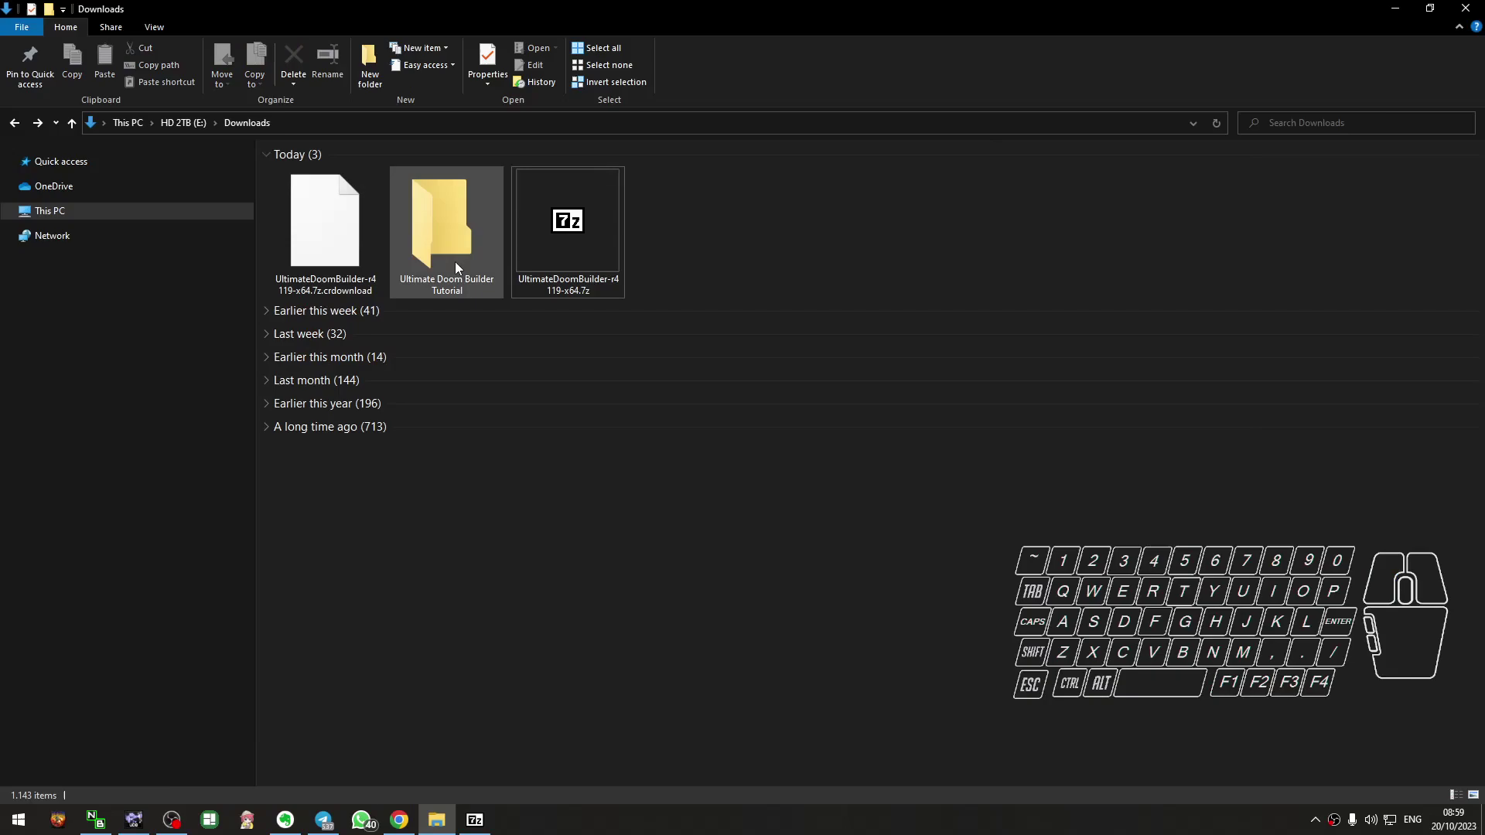
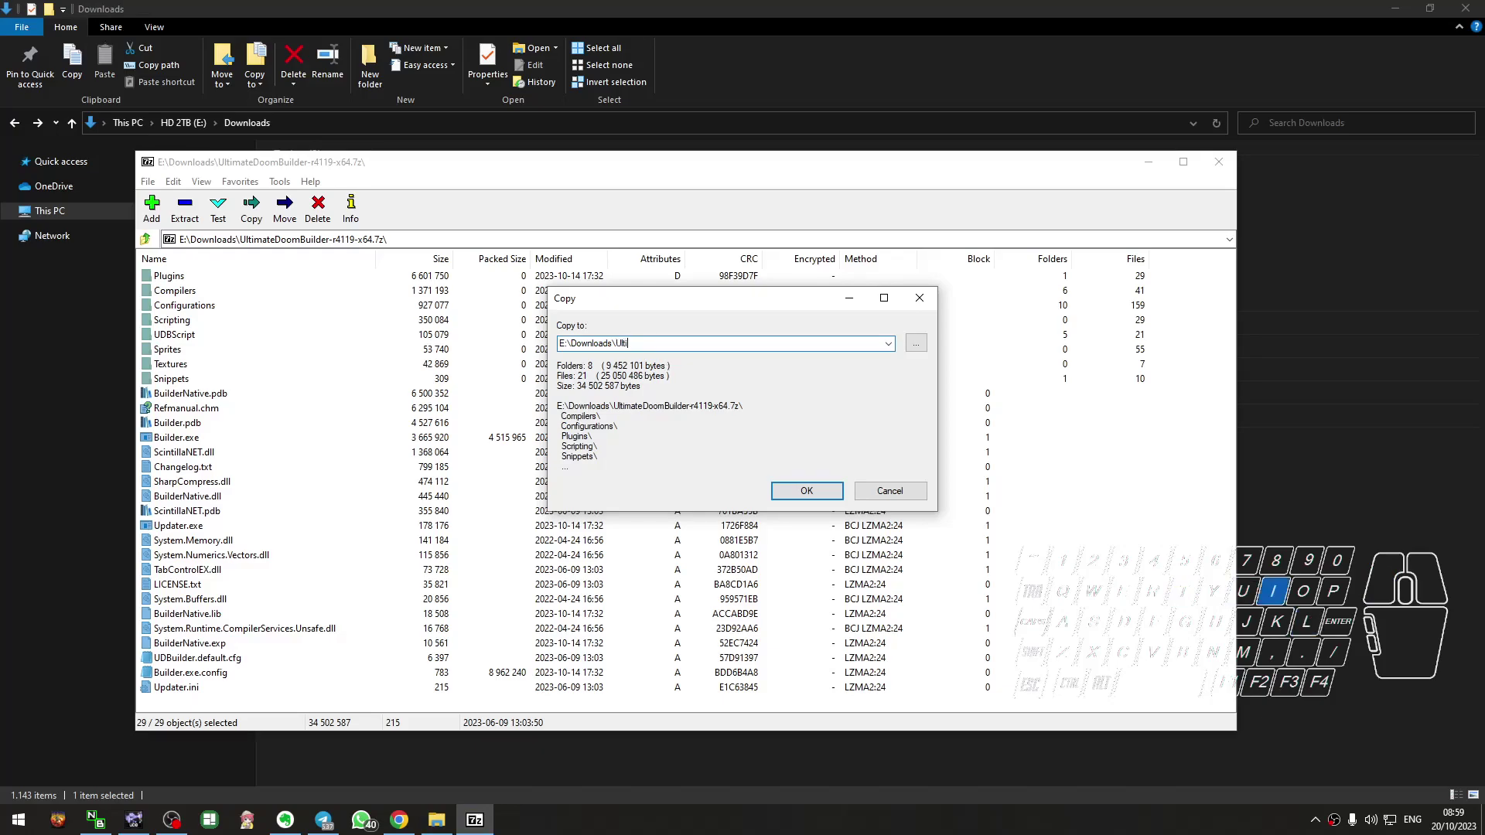
pyautogui.press('space')
pyautogui.press('space')
pyautogui.press('space')
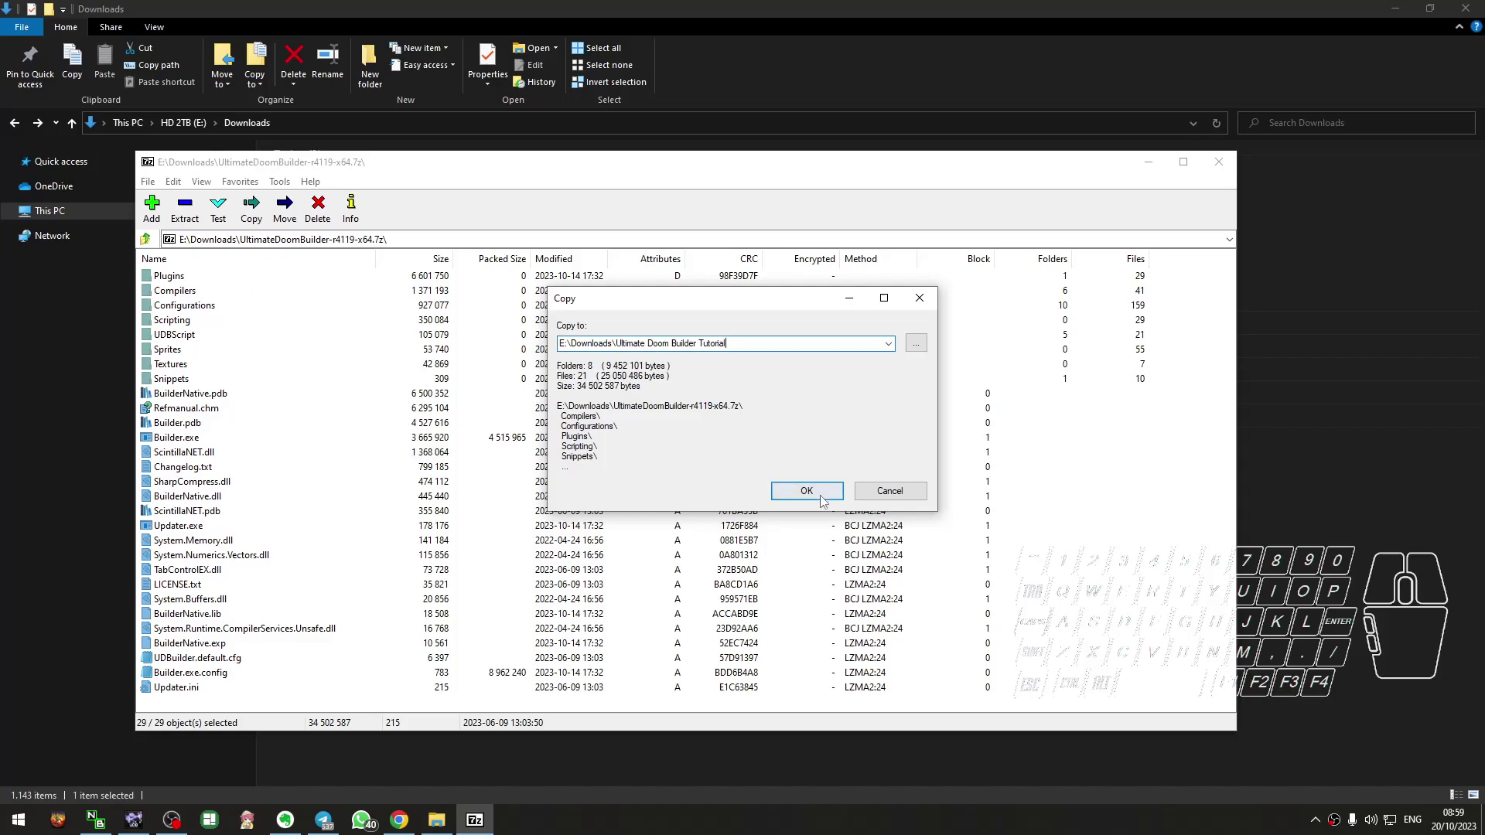
pyautogui.click(826, 499)
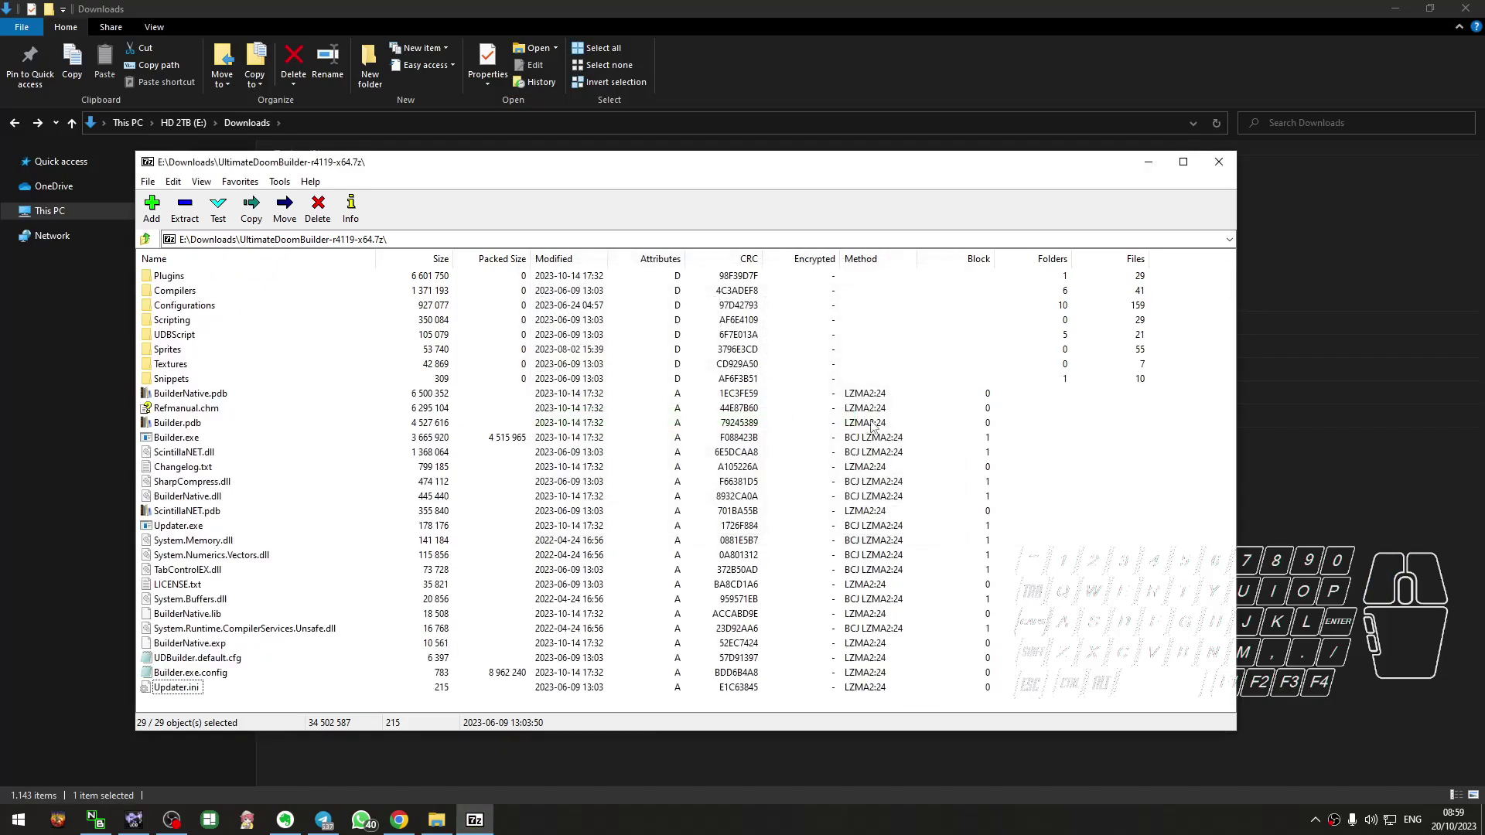
# Browse into the Ultimate Doom Builder Tutorial folder and launch Builder.exe.
pyautogui.click(1373, 484)
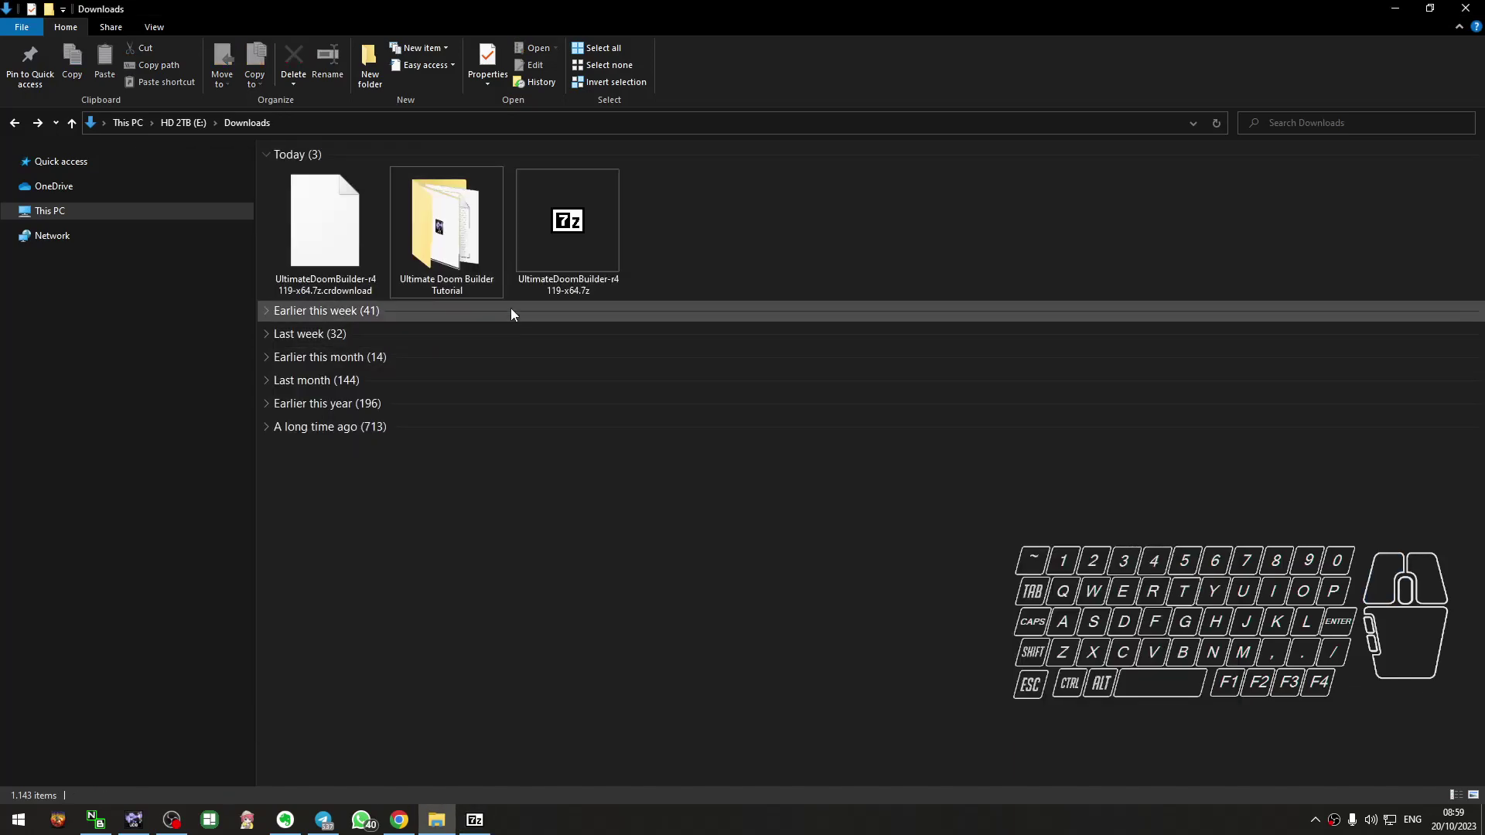
pyautogui.doubleClick(495, 279)
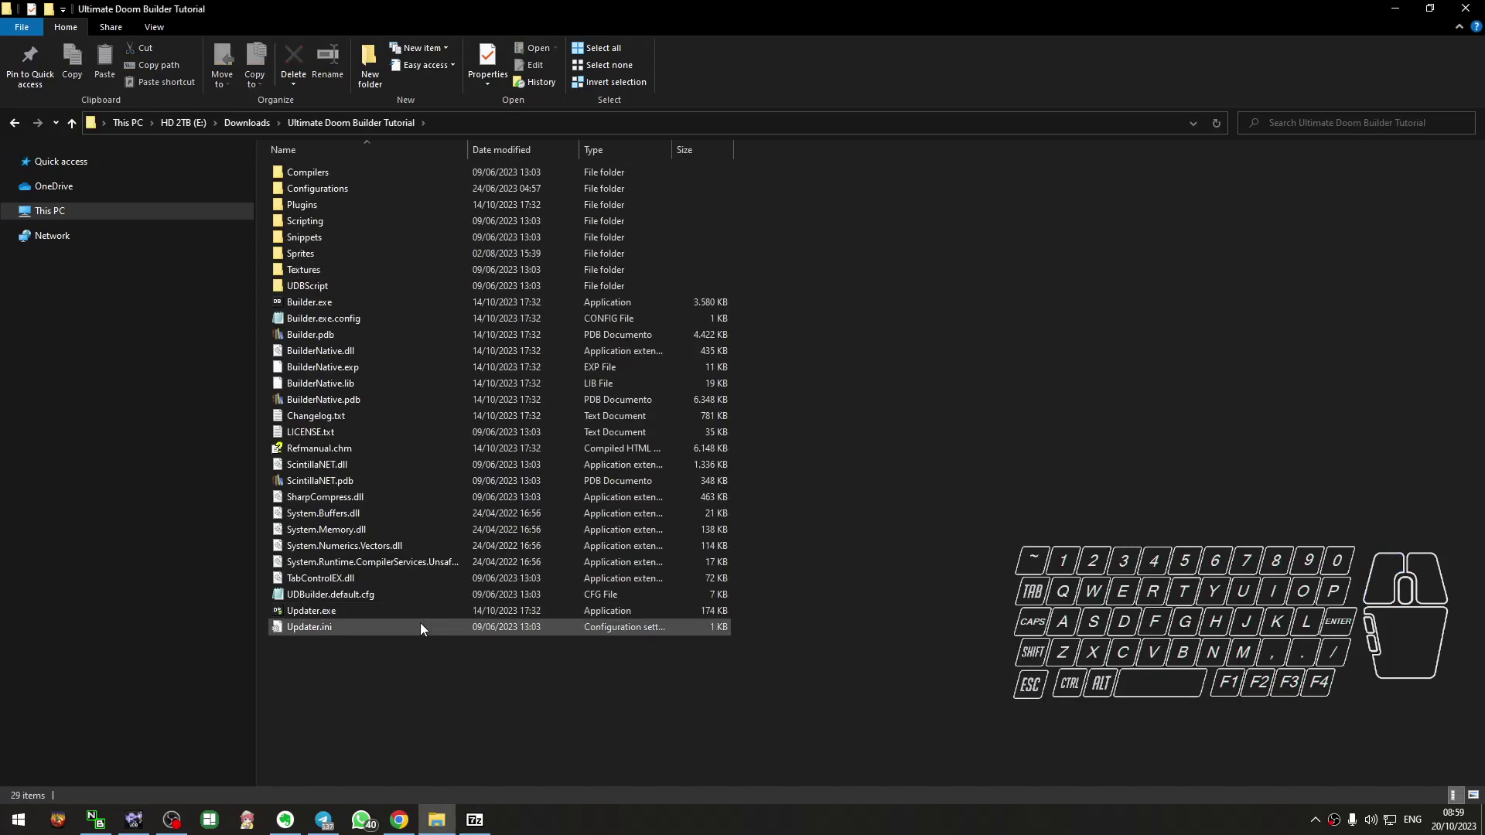
pyautogui.click(247, 127)
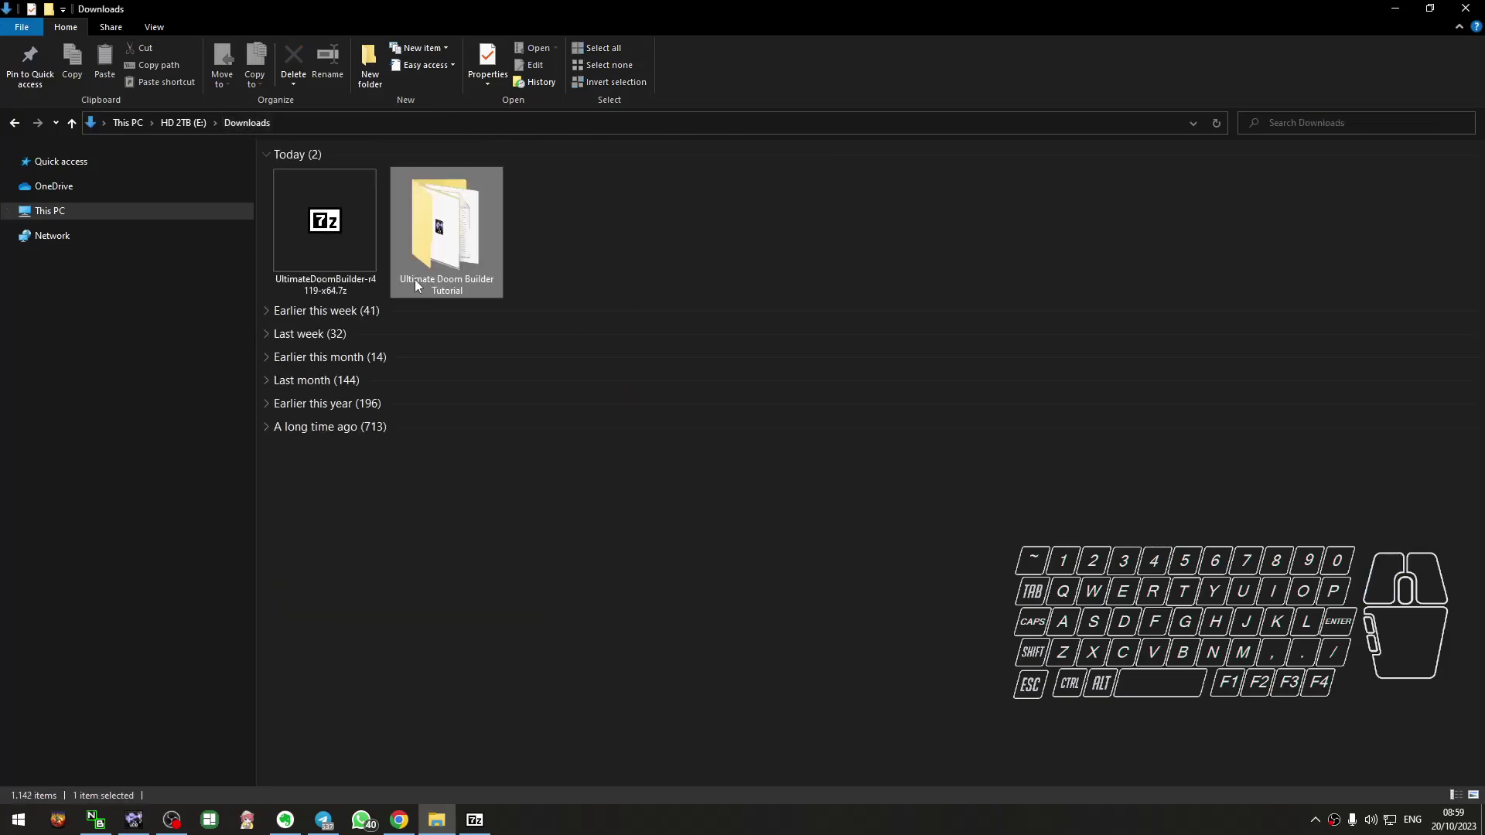
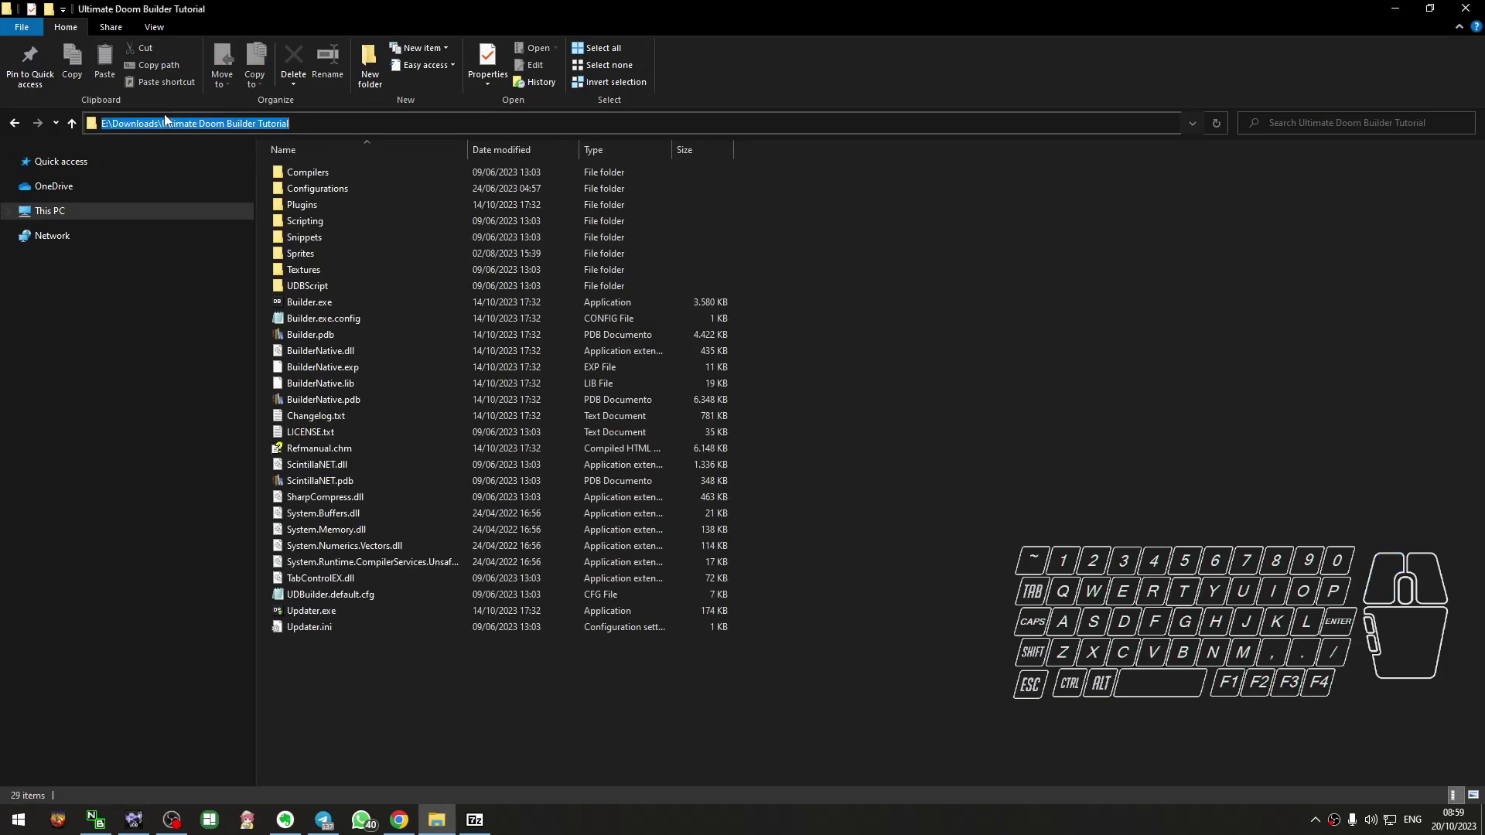
pyautogui.click(469, 687)
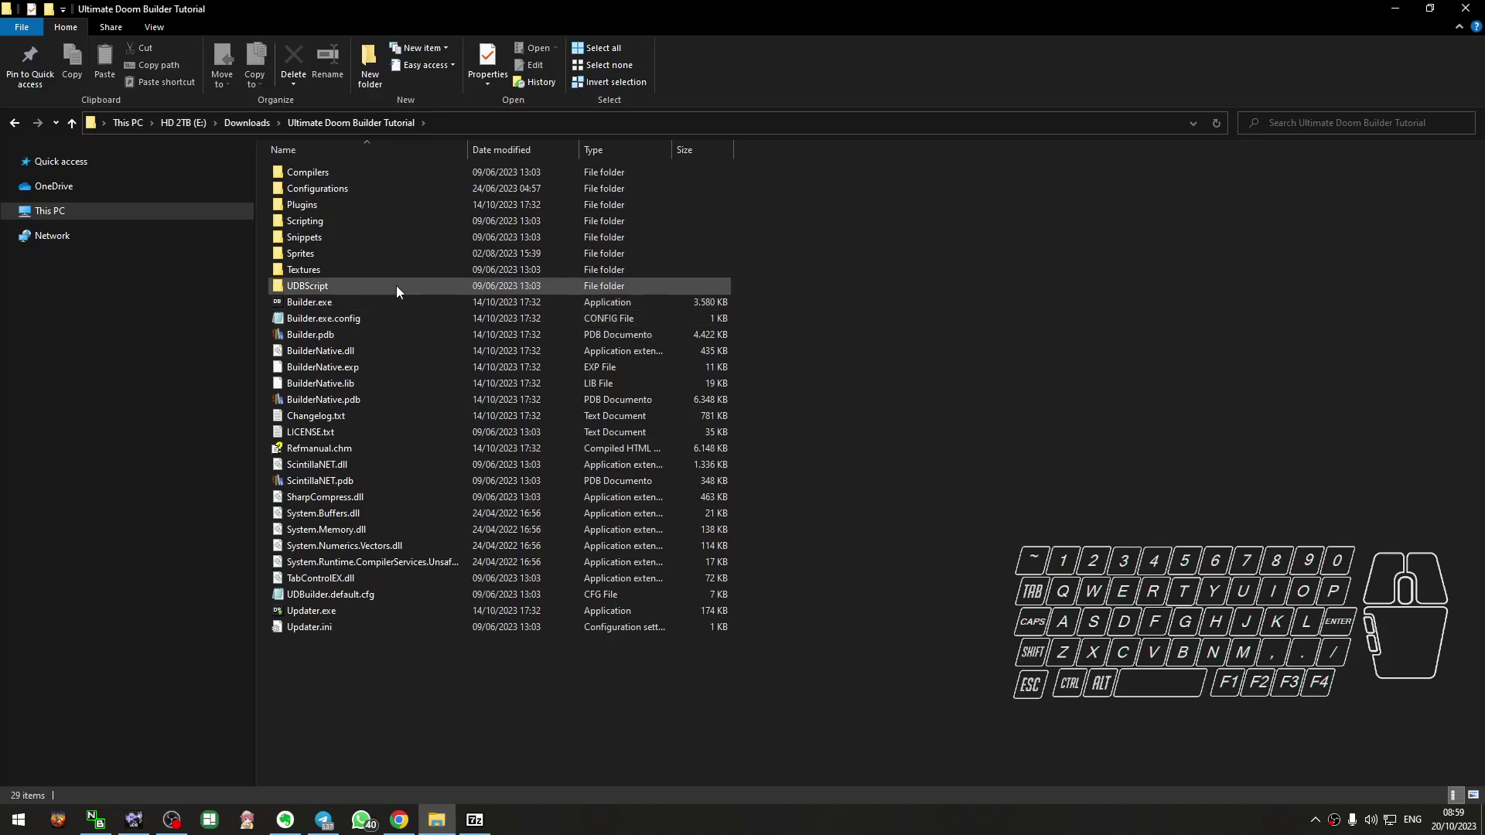
pyautogui.click(286, 311)
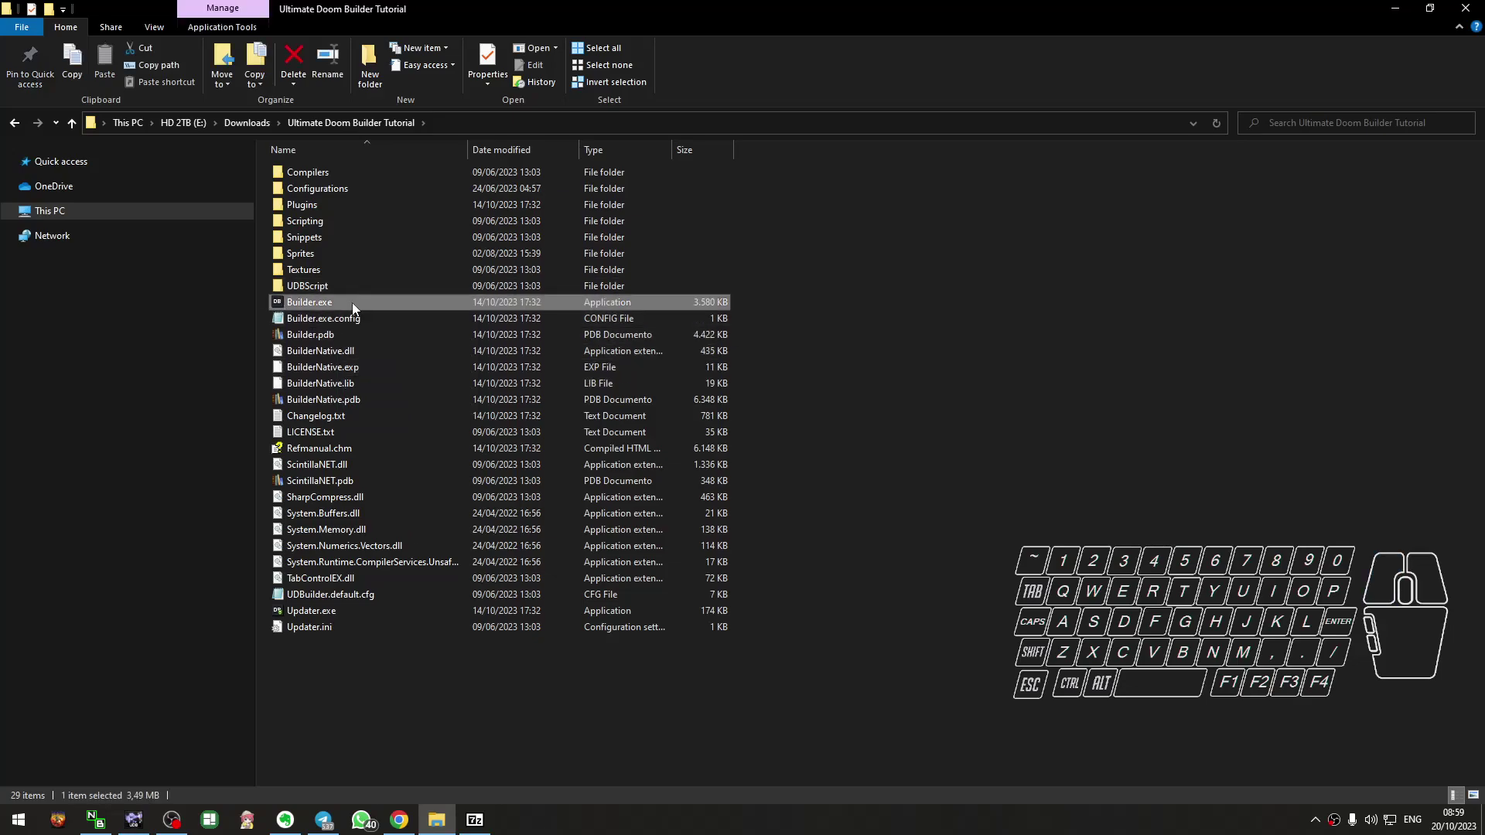
pyautogui.doubleClick(358, 308)
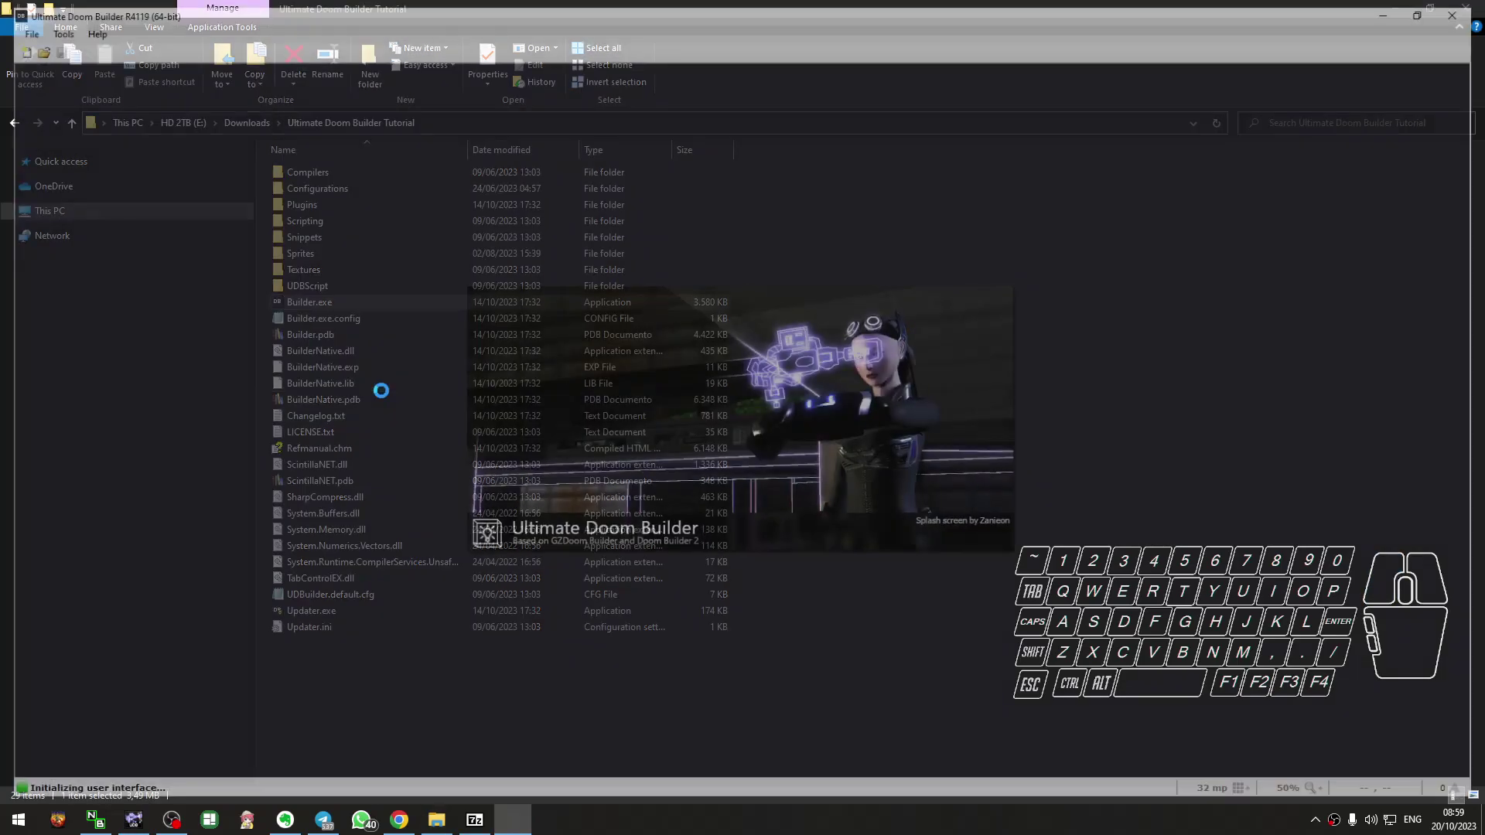